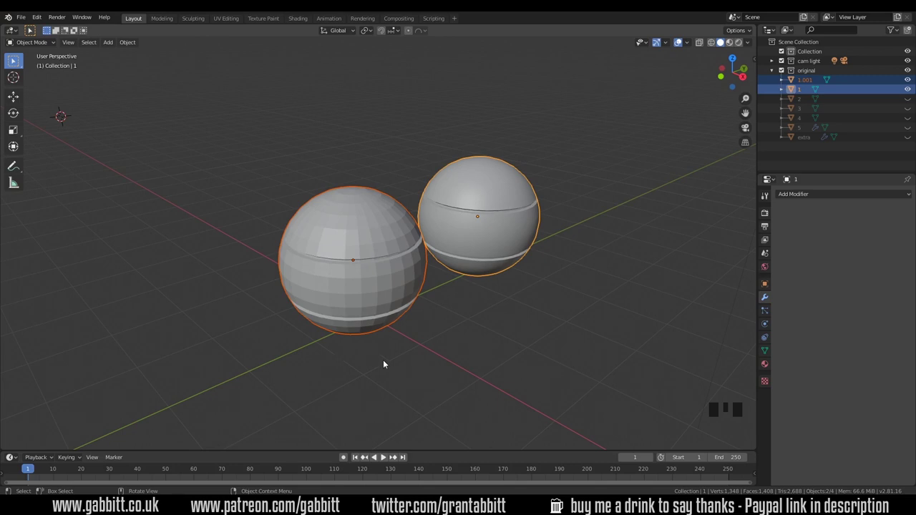
# Select both grooved spheres and push them 3.25 m back along Y
pyautogui.click(399, 290)
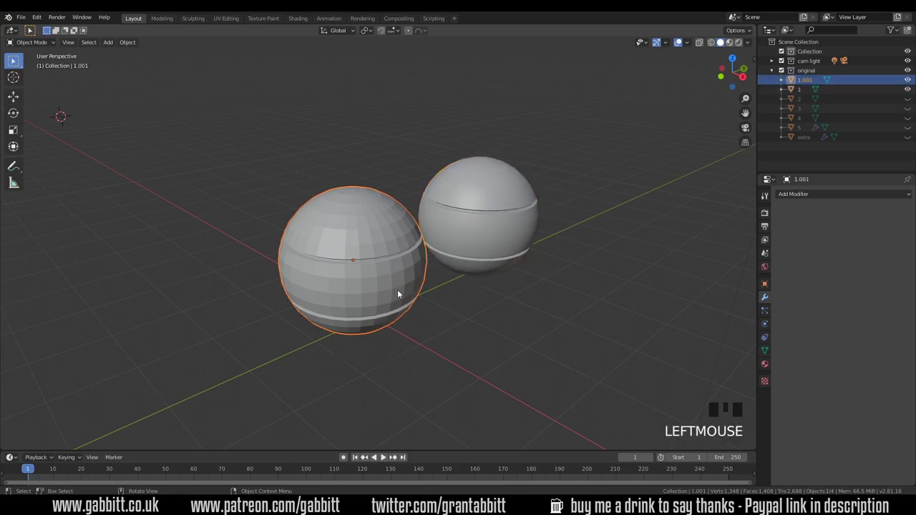
pyautogui.click(530, 239)
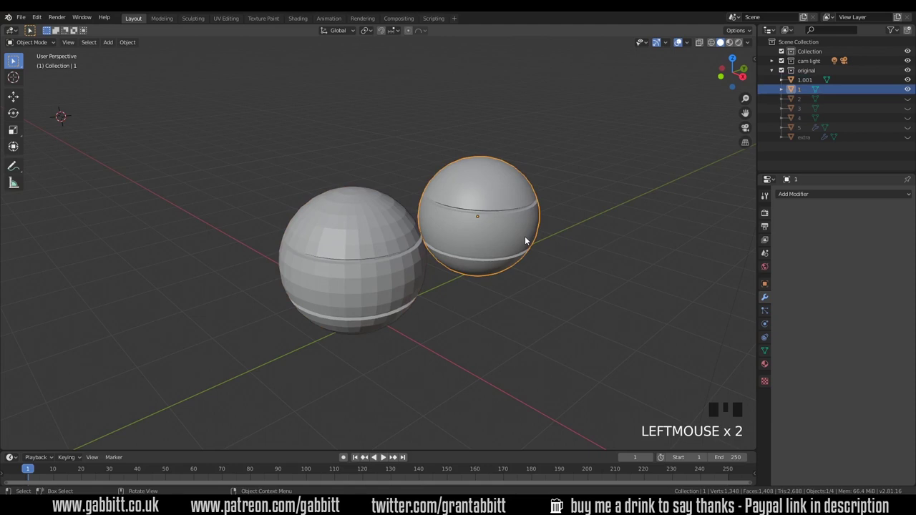
pyautogui.click(403, 280)
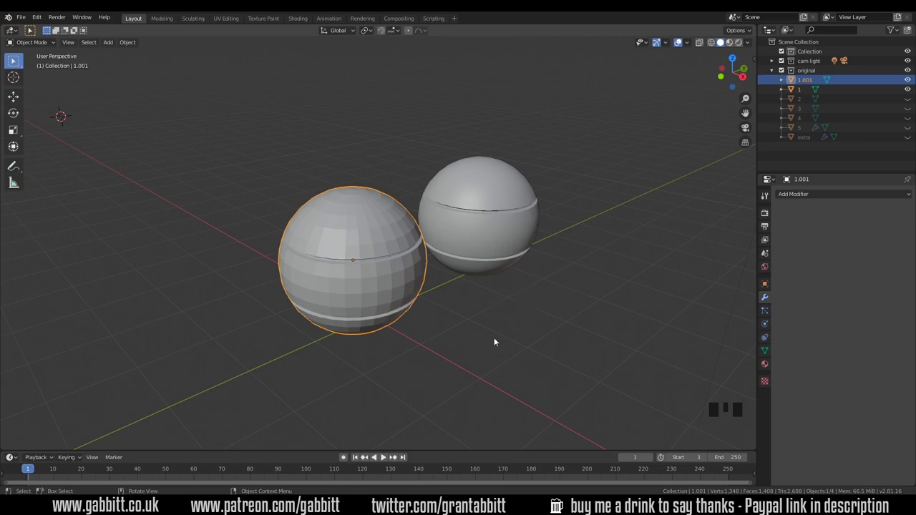
pyautogui.press('g')
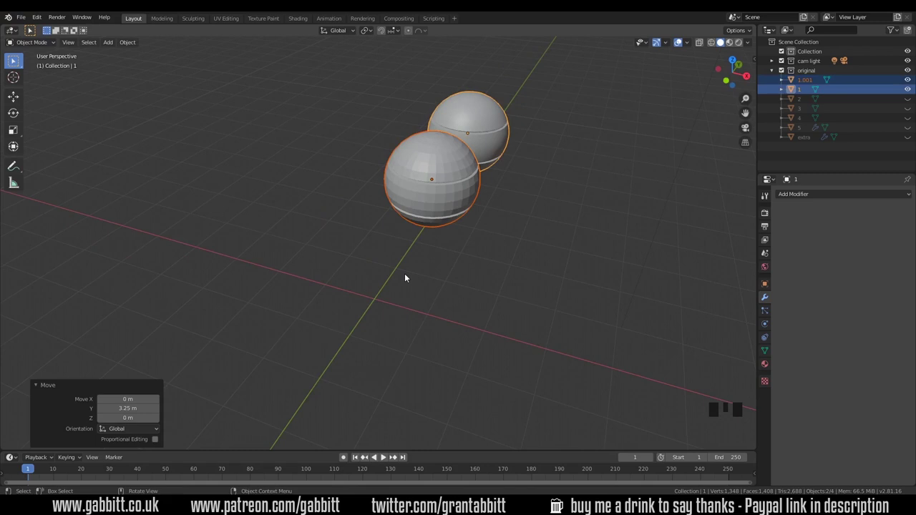
# Add a UV sphere raised 1 m, enter Edit Mode framed on it in edge select
pyautogui.press('shift+c')
pyautogui.press('shift+a')
pyautogui.press('shift+a')
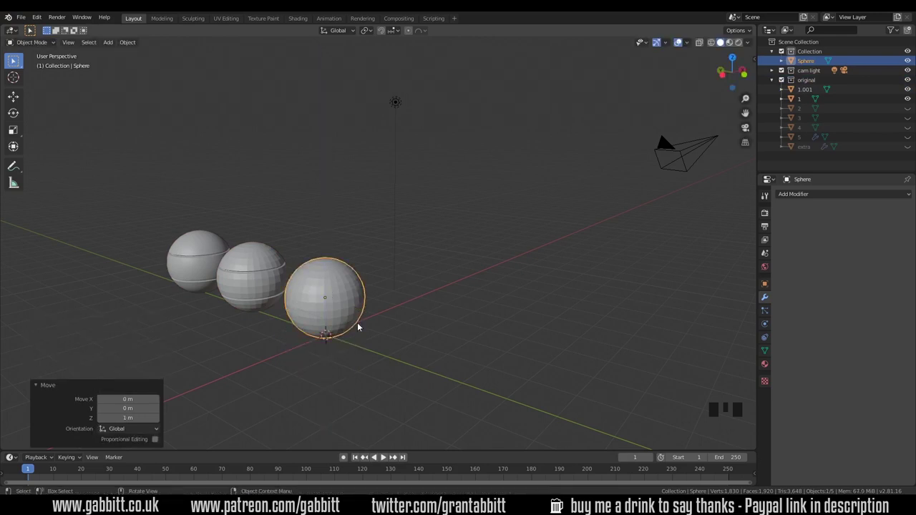
pyautogui.press('Tab')
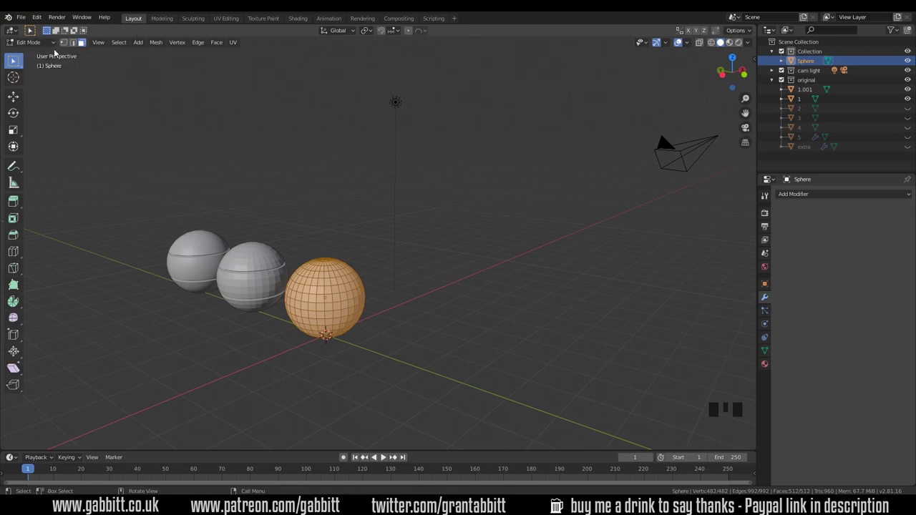
pyautogui.press('KP_Decimal')
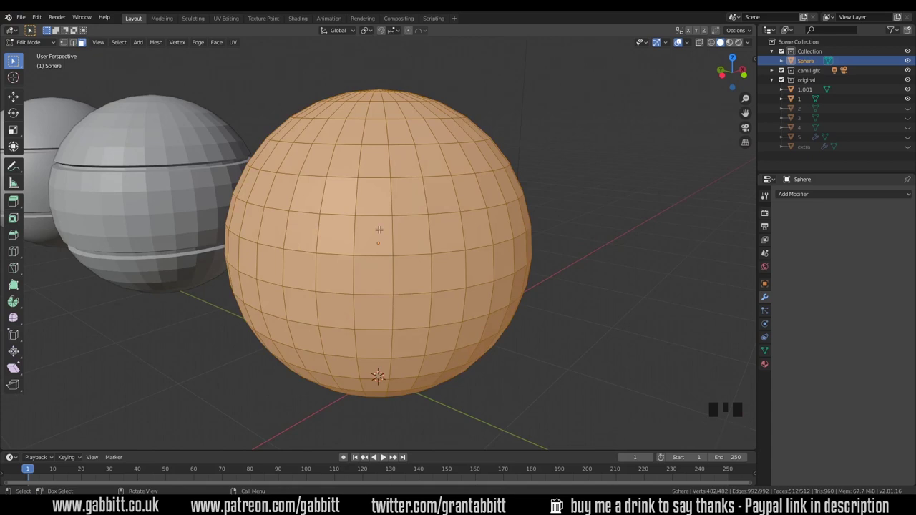
pyautogui.press('2')
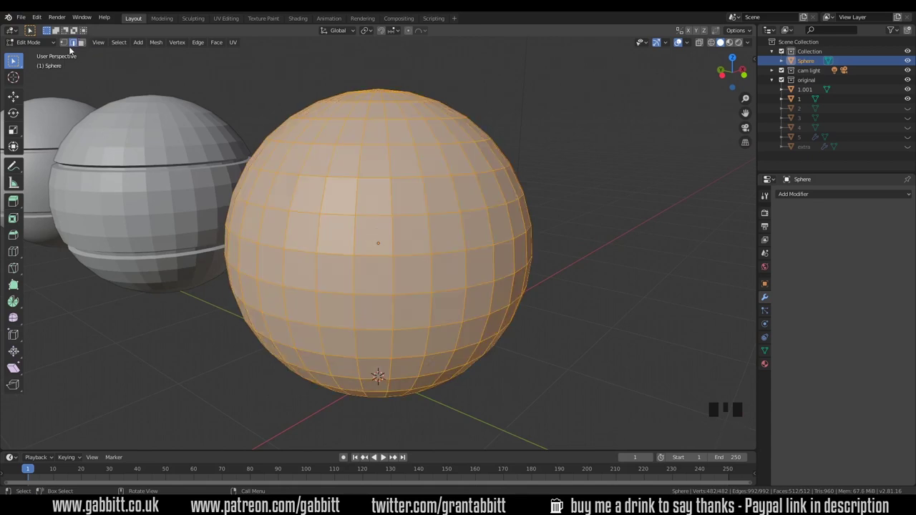
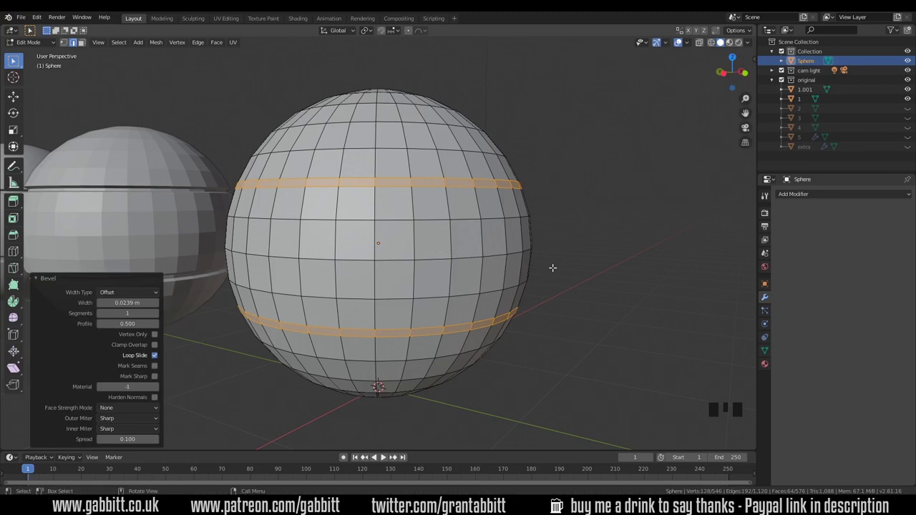
# Bevel two edge loops and shrink the ring faces inward into grooves
pyautogui.click(50, 279)
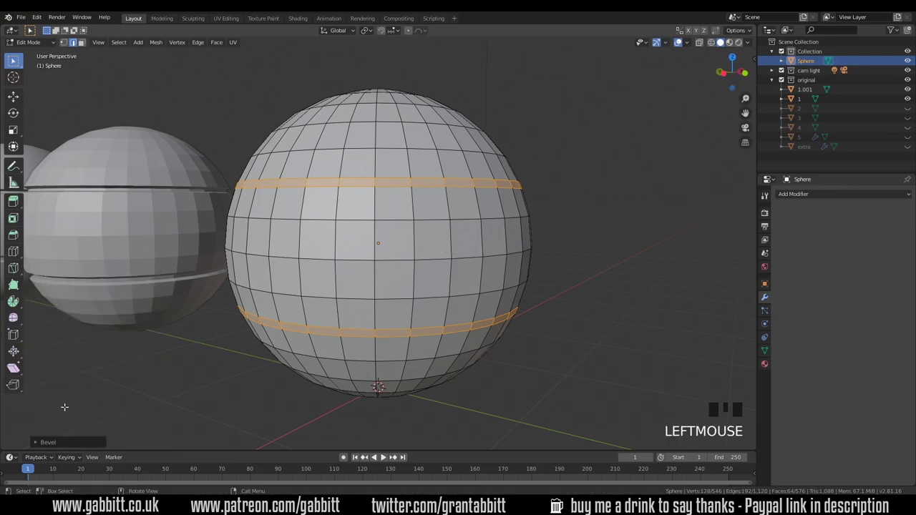
pyautogui.click(56, 443)
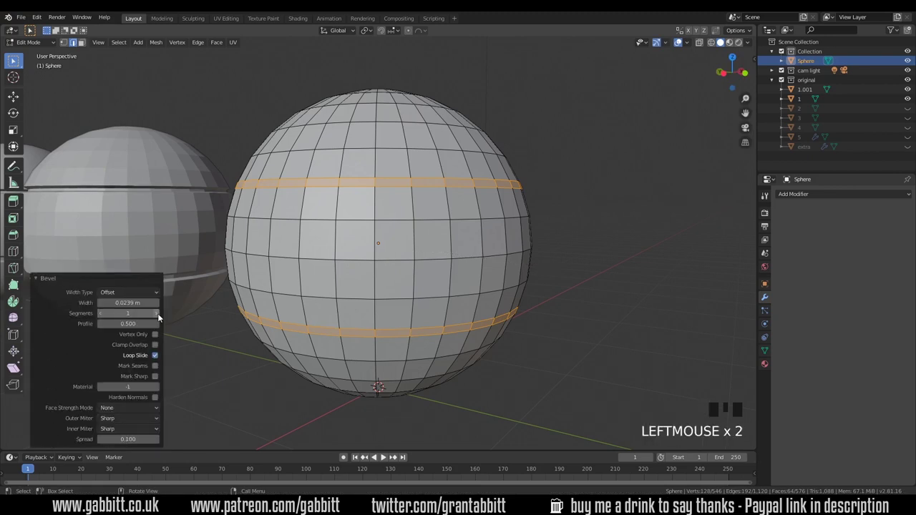
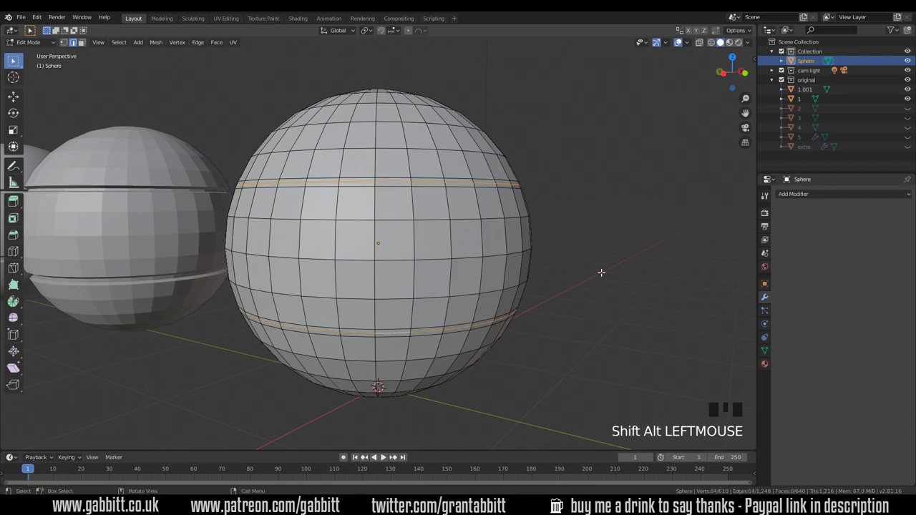
pyautogui.press('s')
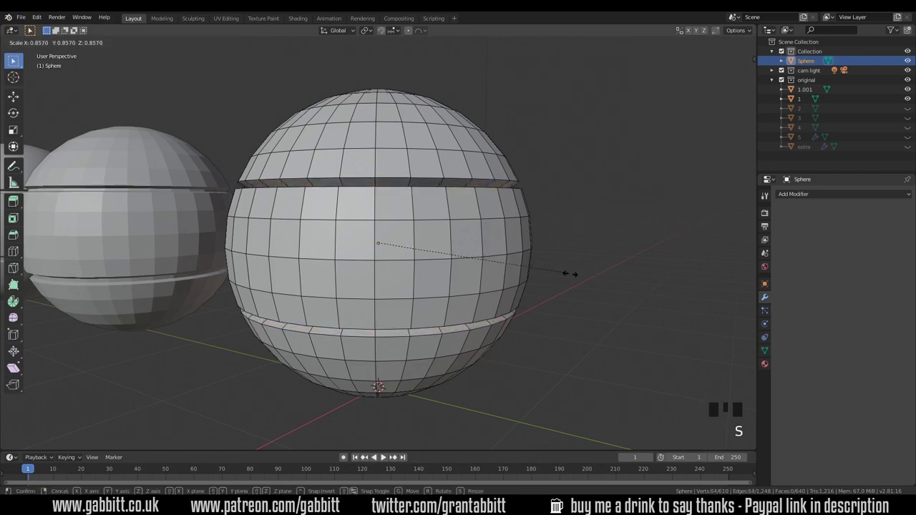
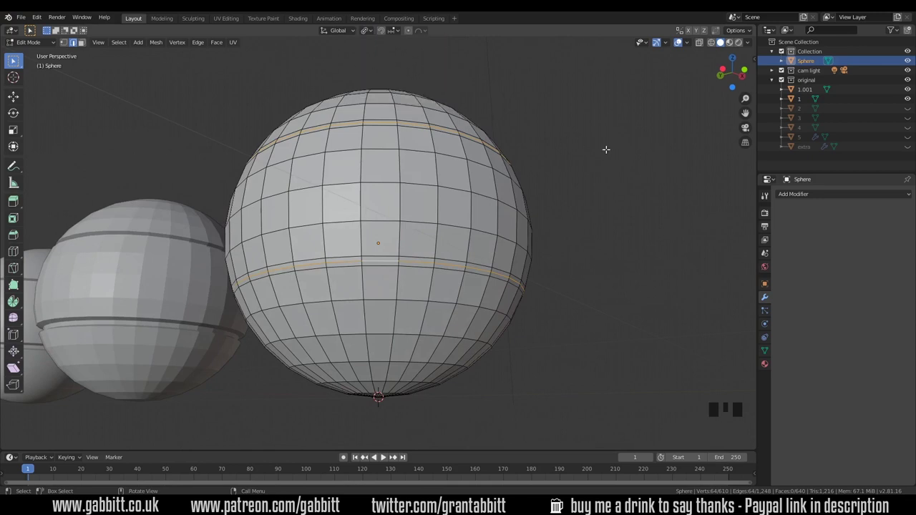
pyautogui.press('s')
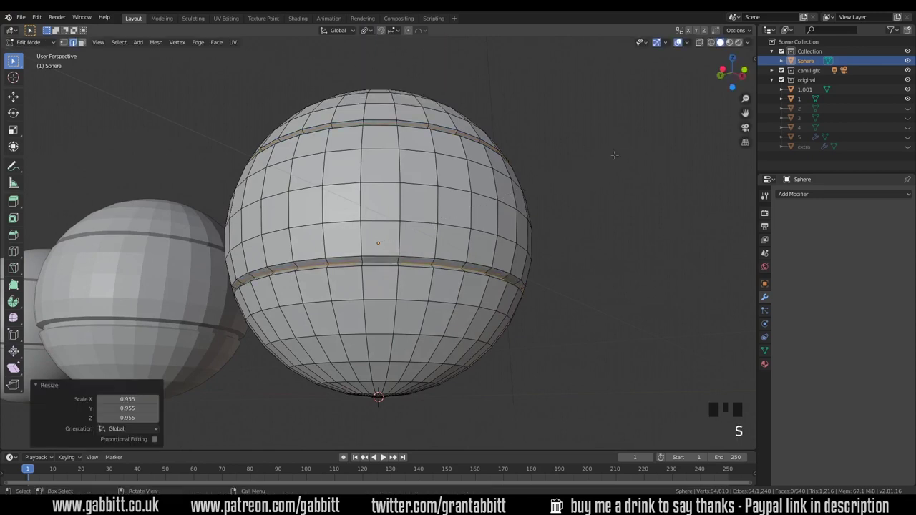
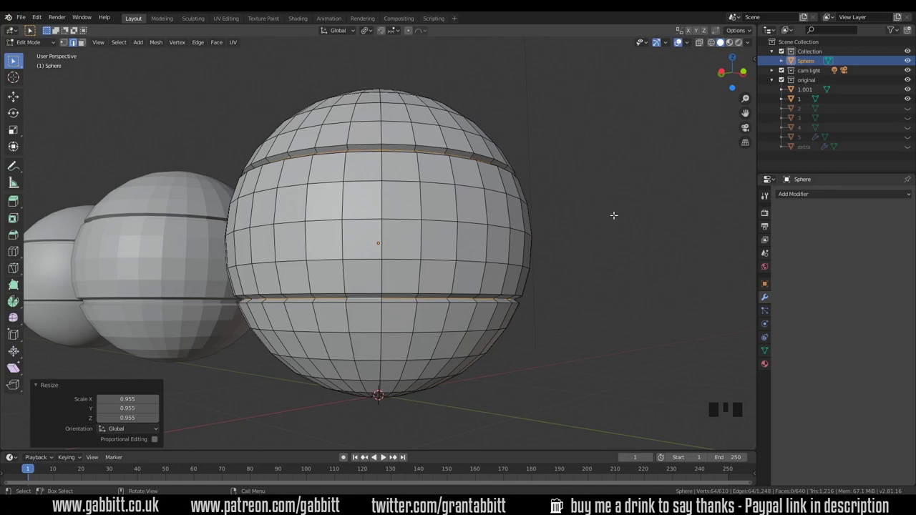
# Bevel the groove edges again and shrink the new rings slightly
pyautogui.press('ctrl+b')
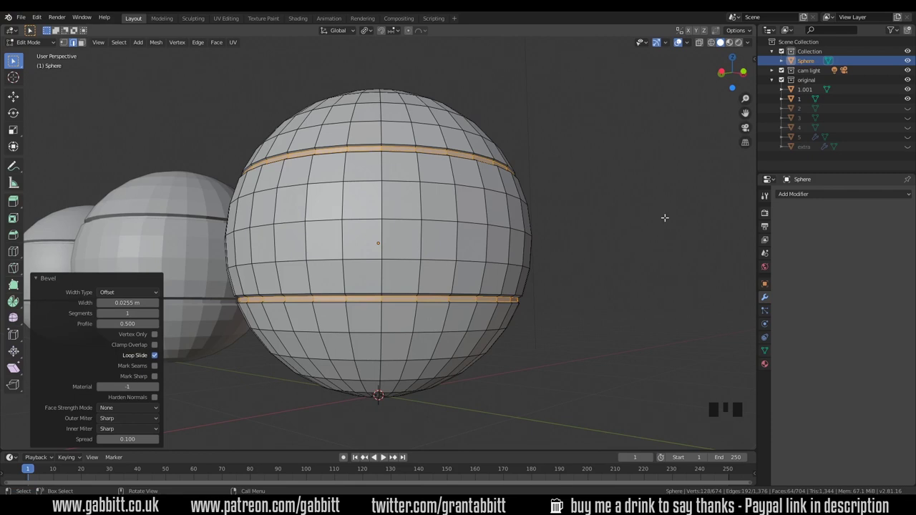
pyautogui.press('s')
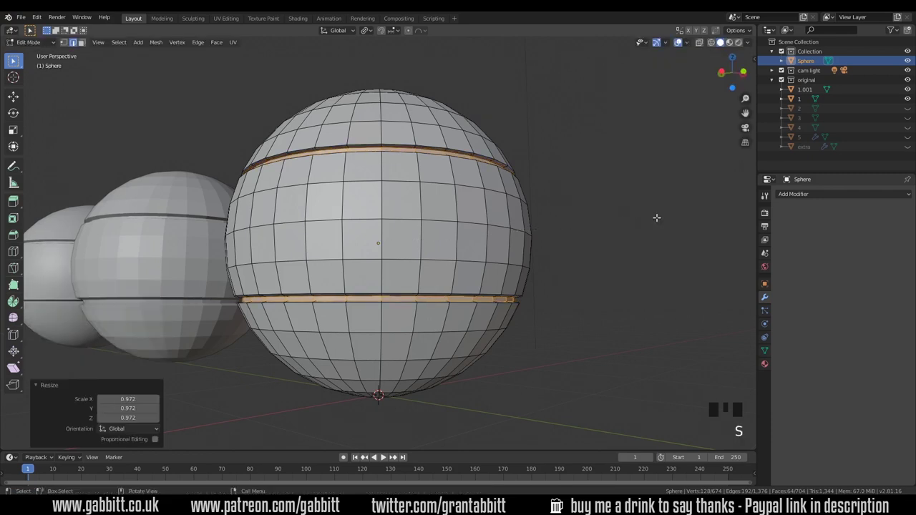
# Leave Edit Mode and inspect the grooved spheres from several angles
pyautogui.scroll(-3)
pyautogui.moveTo(592, 258); pyautogui.dragTo(496, 271)
pyautogui.scroll(-3)
pyautogui.moveTo(503, 271); pyautogui.dragTo(481, 227)
pyautogui.click(482, 227)
pyautogui.press('Tab')
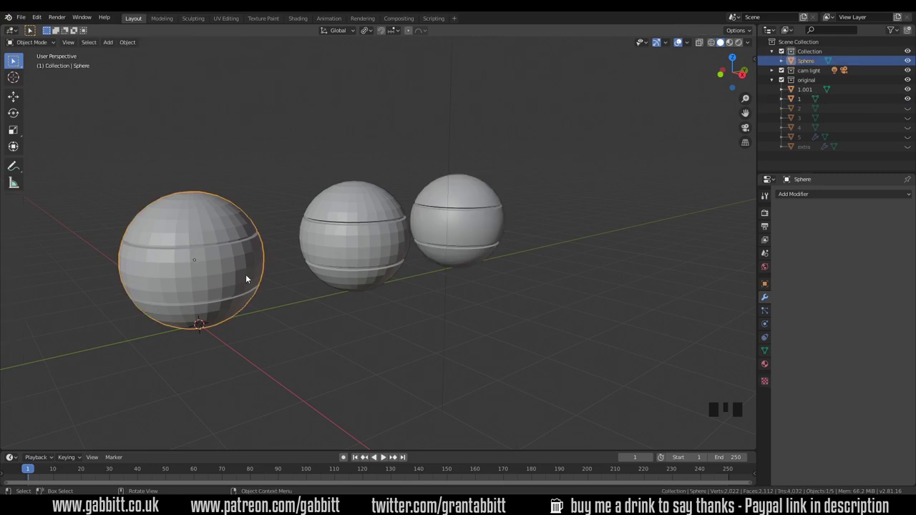
pyautogui.moveTo(237, 273); pyautogui.dragTo(239, 281)
pyautogui.moveTo(238, 281); pyautogui.dragTo(274, 315)
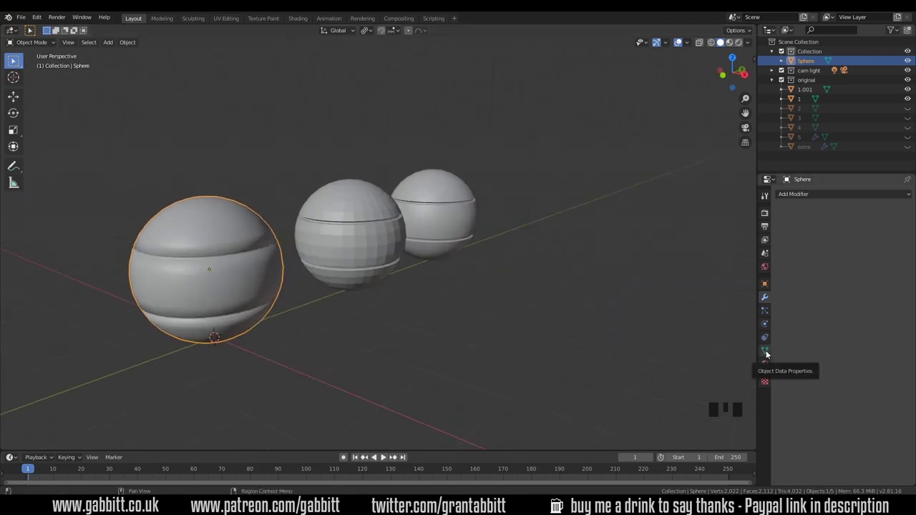
# Enable Auto Smooth under Normals in the sphere's Object Data properties
pyautogui.click(771, 353)
pyautogui.click(781, 358)
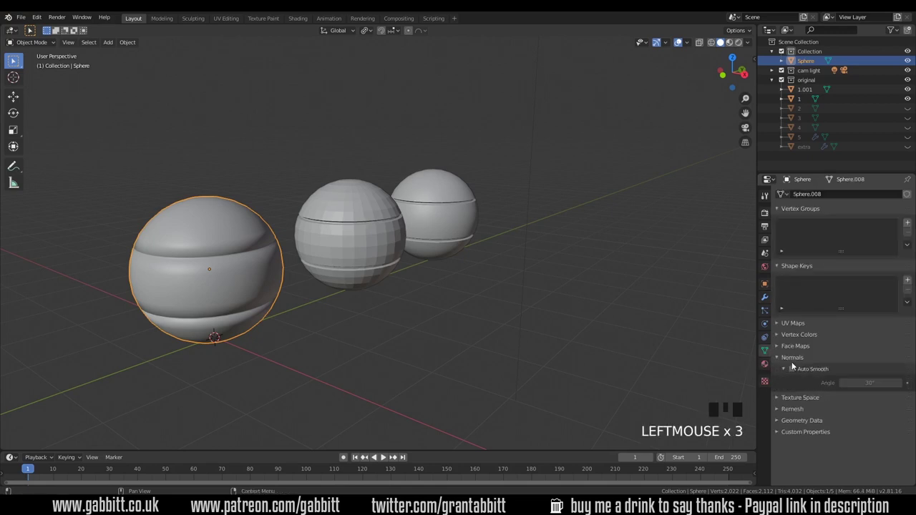
pyautogui.click(796, 371)
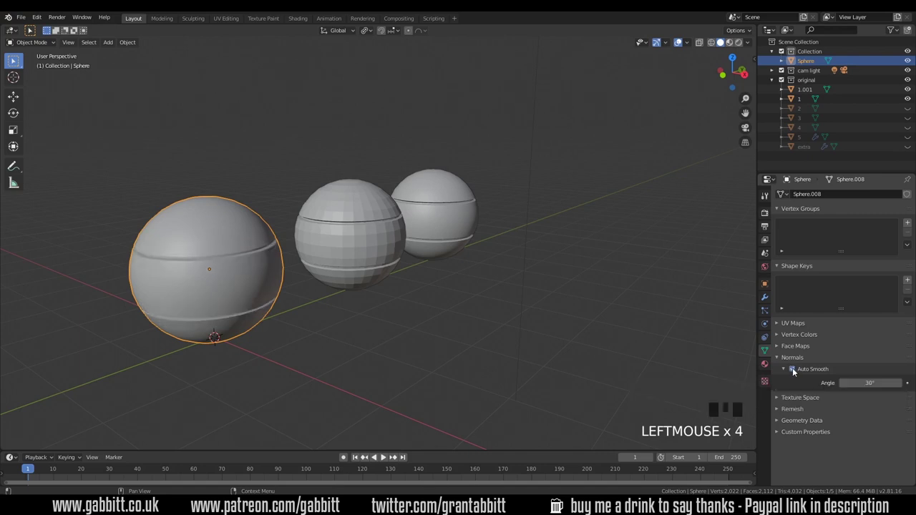
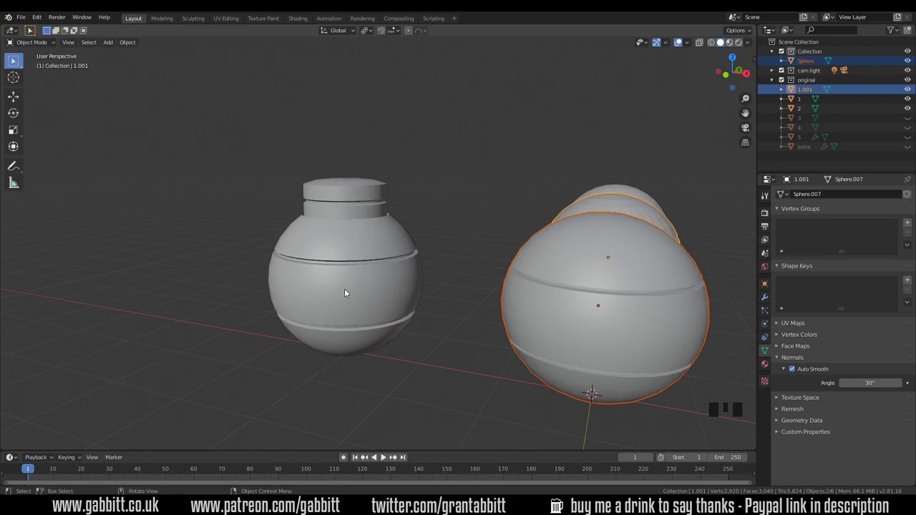
# Move the nozzle sphere back along Y and duplicate the grooved sphere along X
pyautogui.press('g')
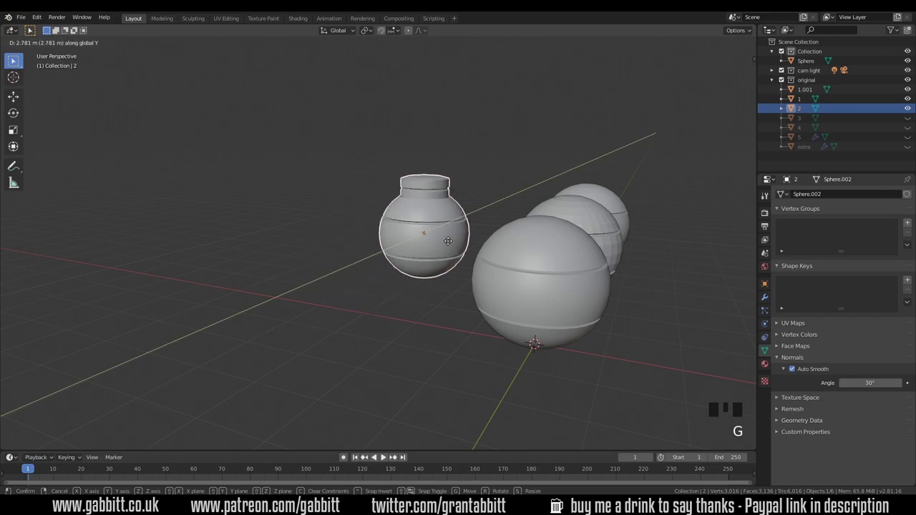
pyautogui.click(531, 291)
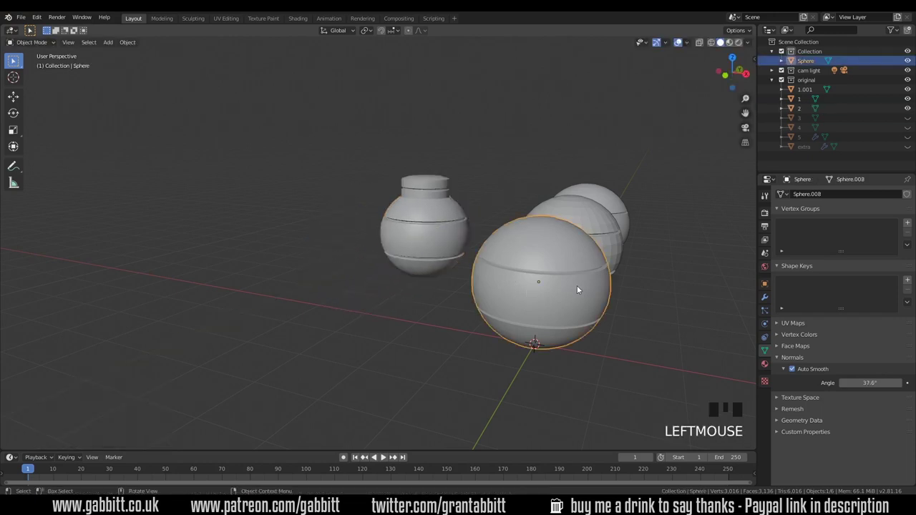
pyautogui.press('shift+d')
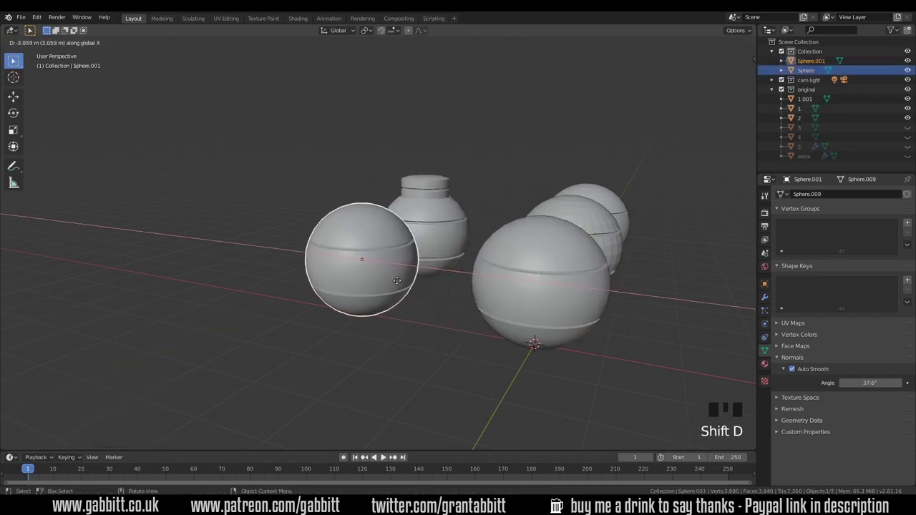
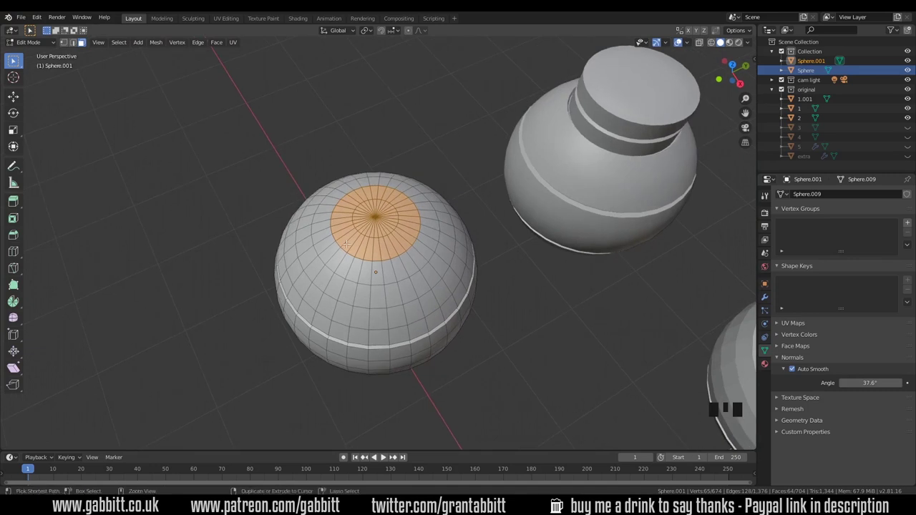
# Recess, inset and extrude the copy's top faces upward into a cylindrical neck
pyautogui.press('ctrl+KP_Add')
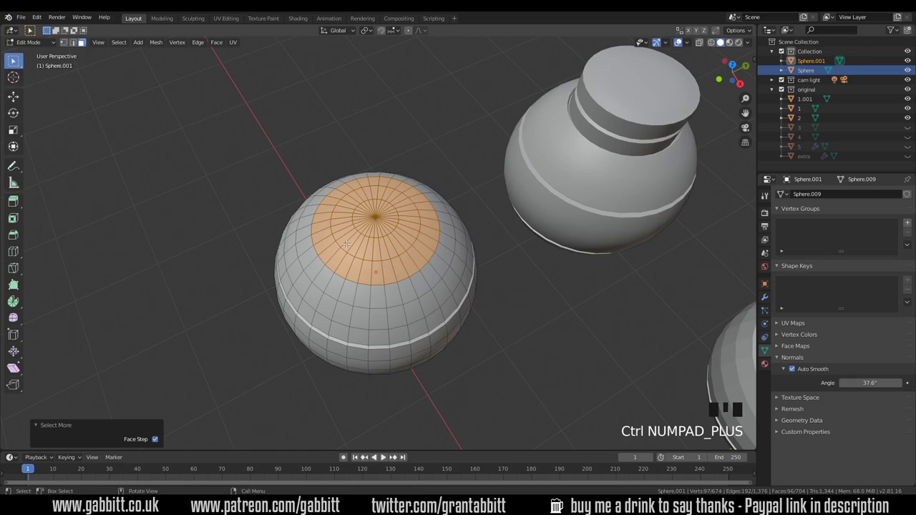
pyautogui.press('ctrl+z')
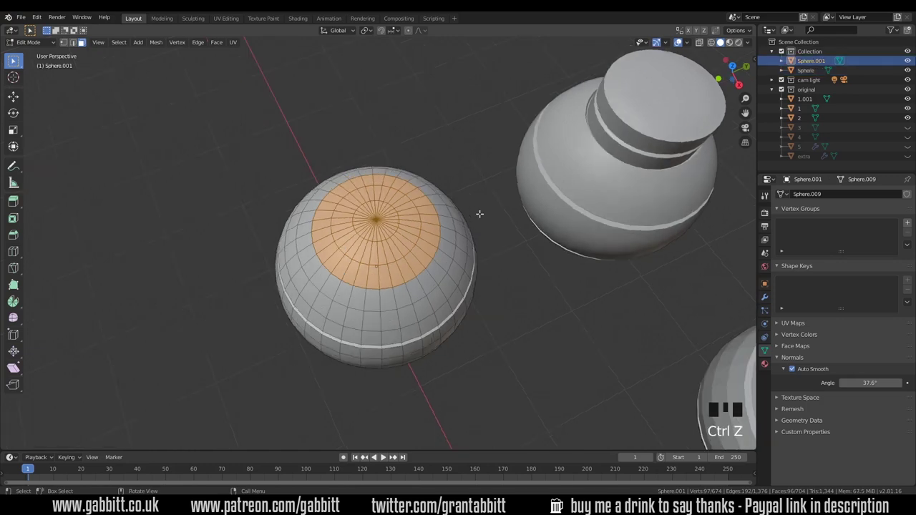
pyautogui.press('e')
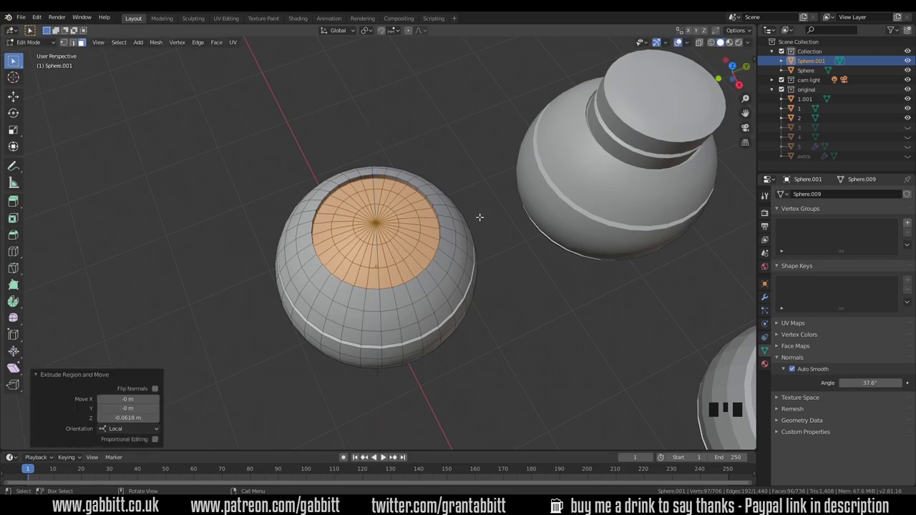
pyautogui.press('i')
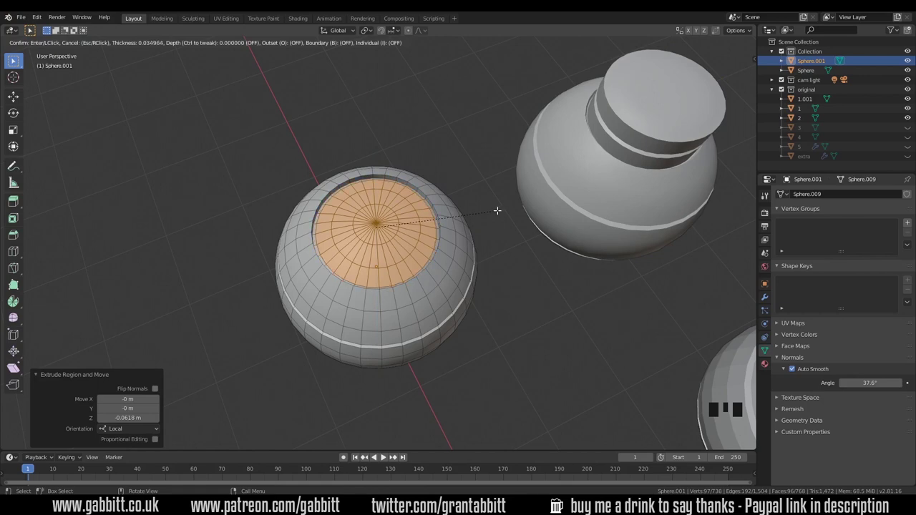
pyautogui.press('e')
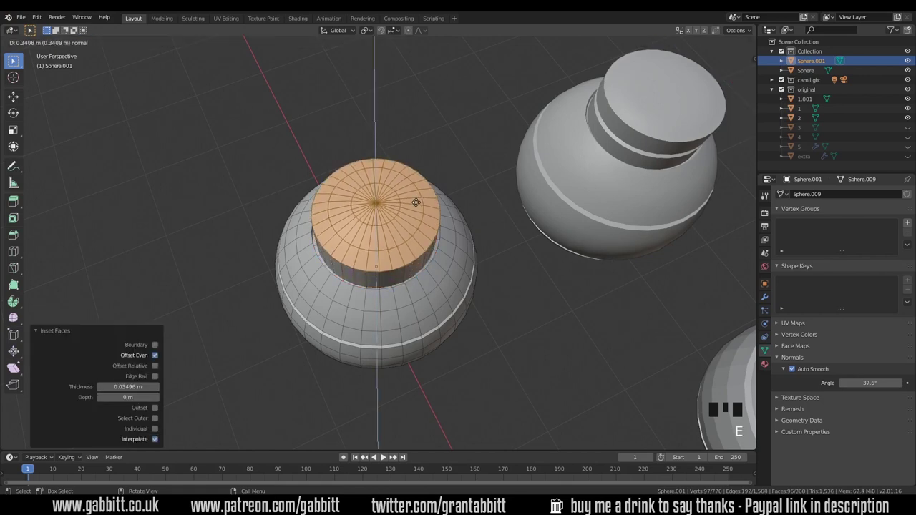
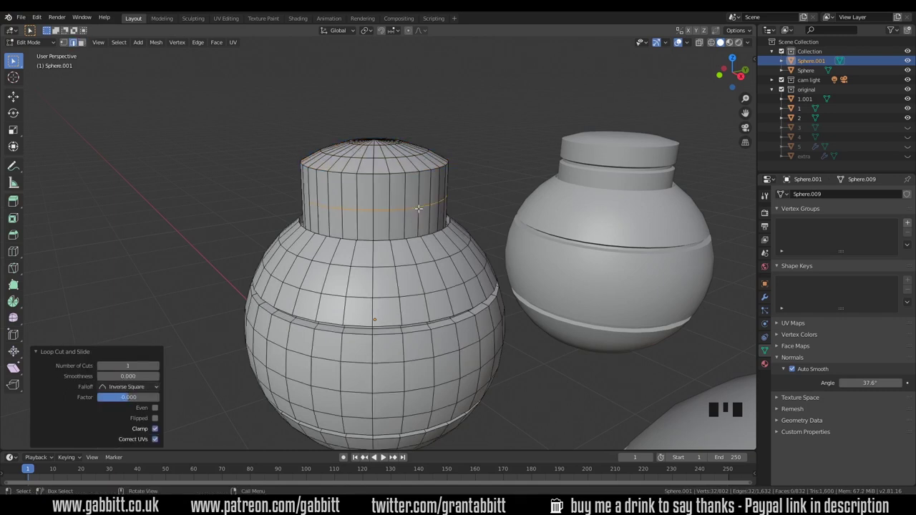
# Bevel the neck loop, shrink the band into a groove, and bevel its edges sharp
pyautogui.press('ctrl+b')
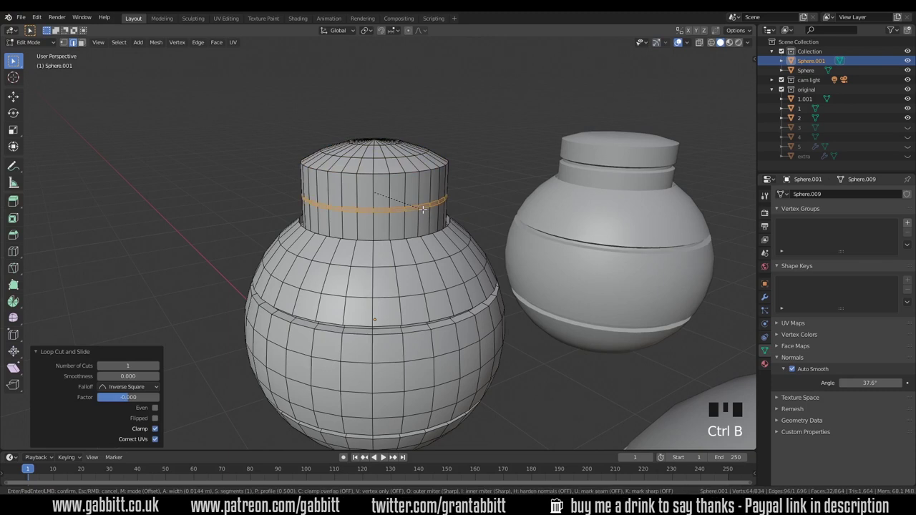
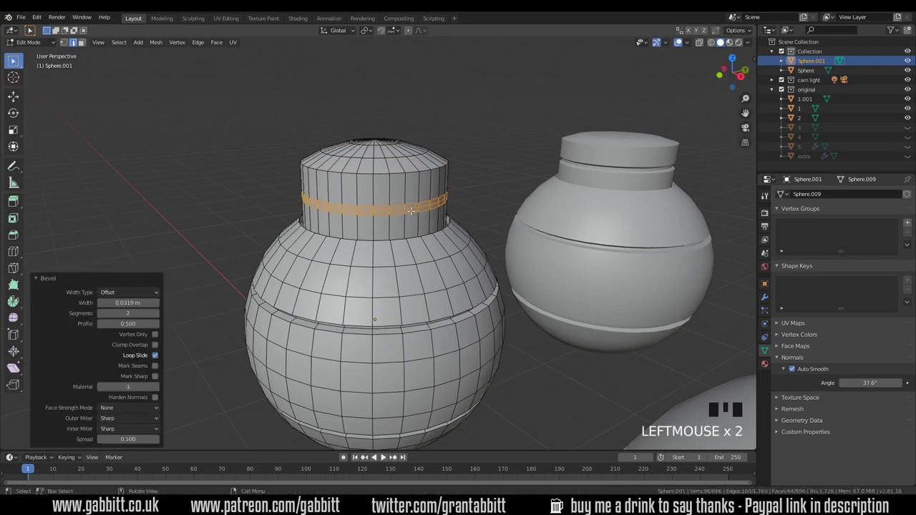
pyautogui.press('2')
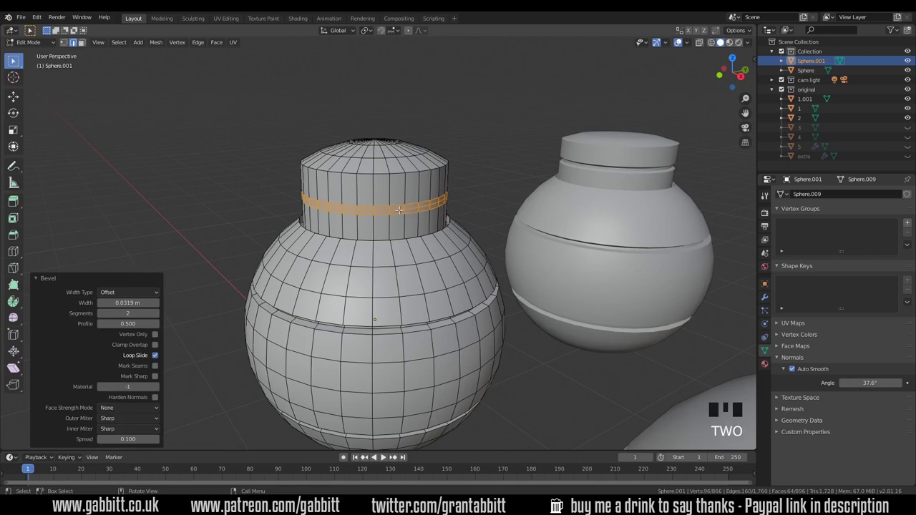
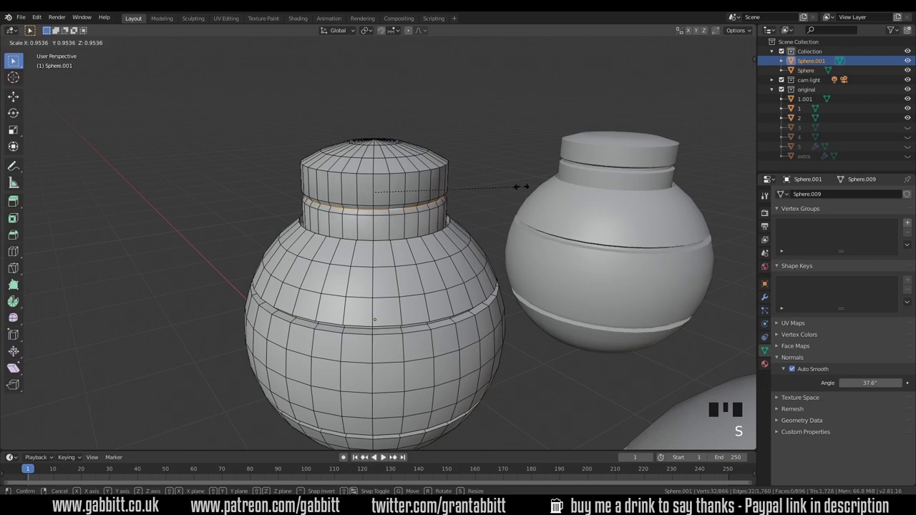
pyautogui.scroll(3)
pyautogui.press('ctrl+b')
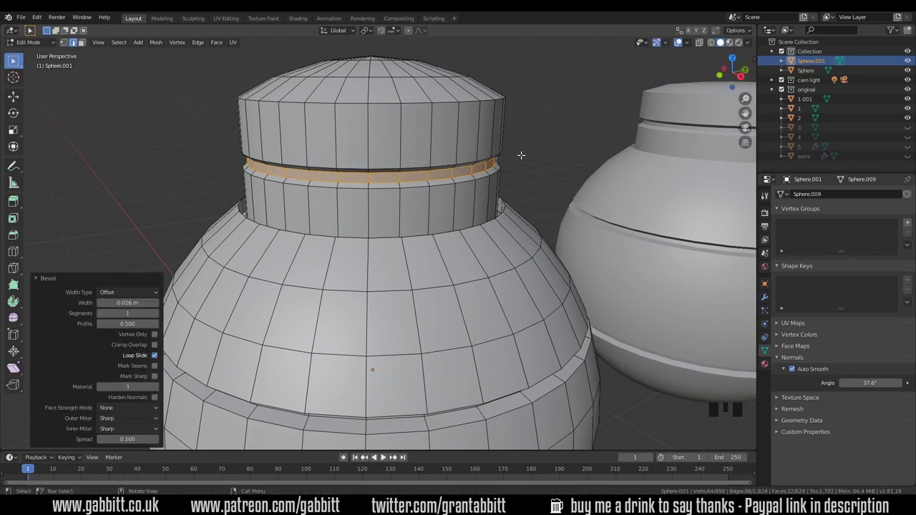
pyautogui.press('s')
pyautogui.scroll(-3)
# Return to Object Mode and move the hollow-top sphere back
pyautogui.press('Tab')
pyautogui.scroll(-3)
pyautogui.scroll(-3)
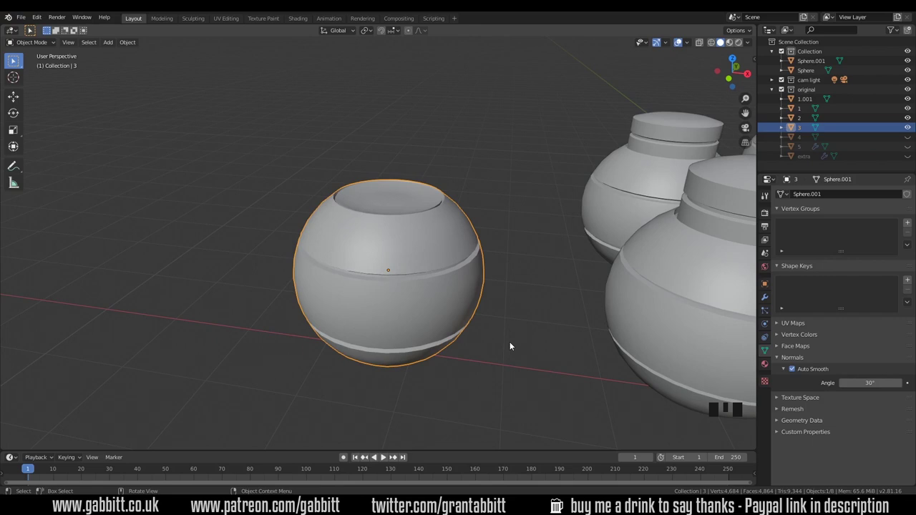
pyautogui.press('g')
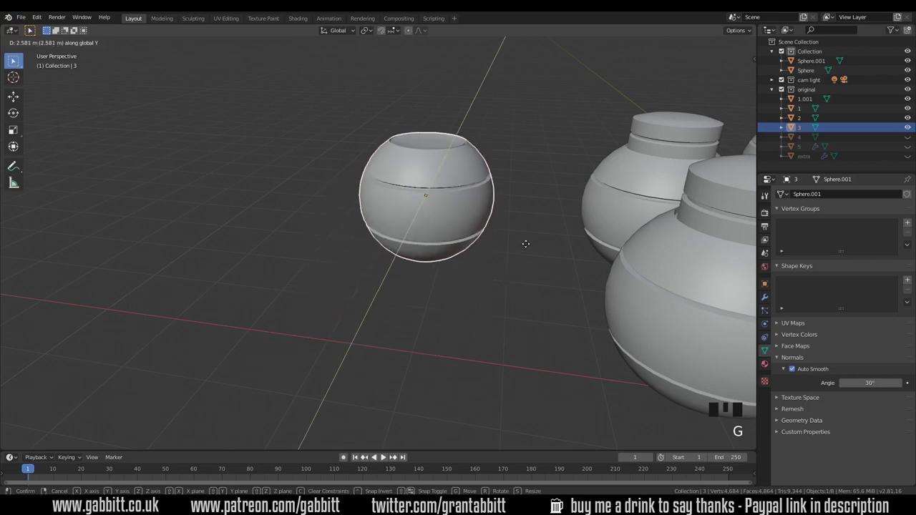
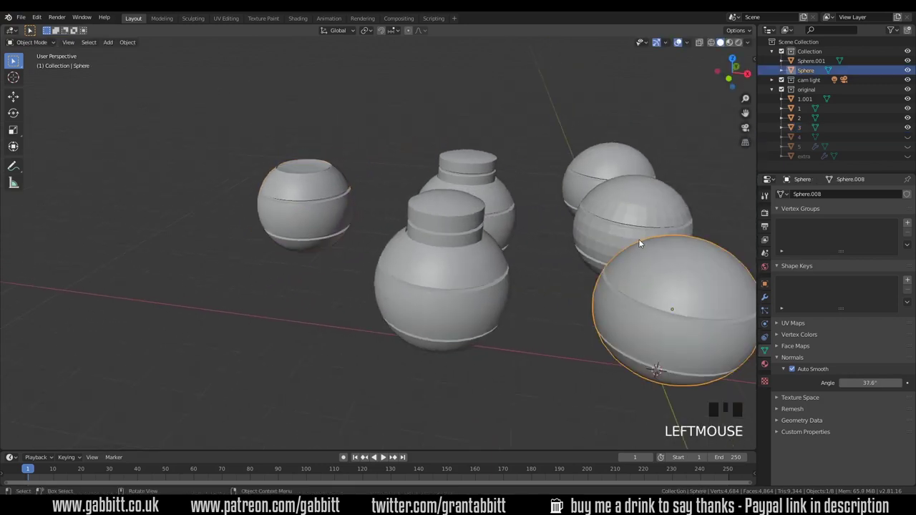
# Duplicate the plain grooved sphere and slide the copy along X
pyautogui.press('shift+d')
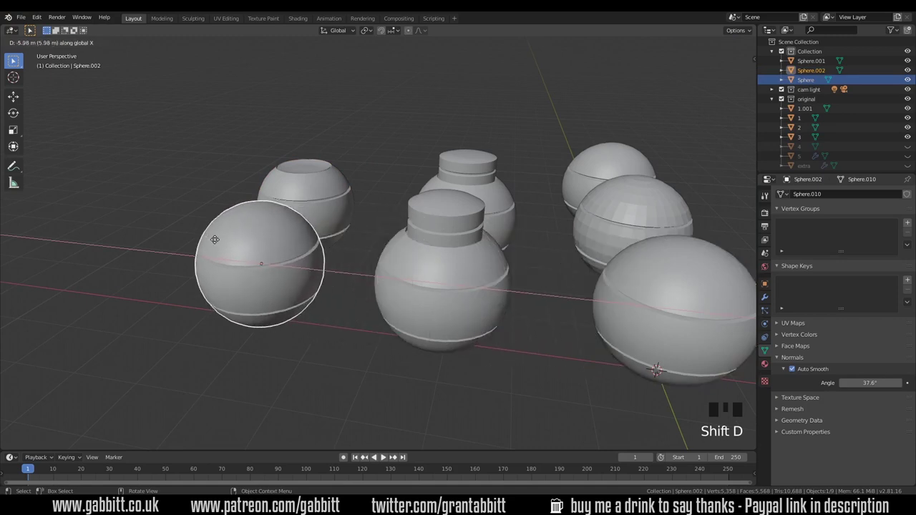
pyautogui.middleClick(242, 270)
# In Edit Mode, inset a rim into the copy's top faces and extrude the inner disc
pyautogui.press('Tab')
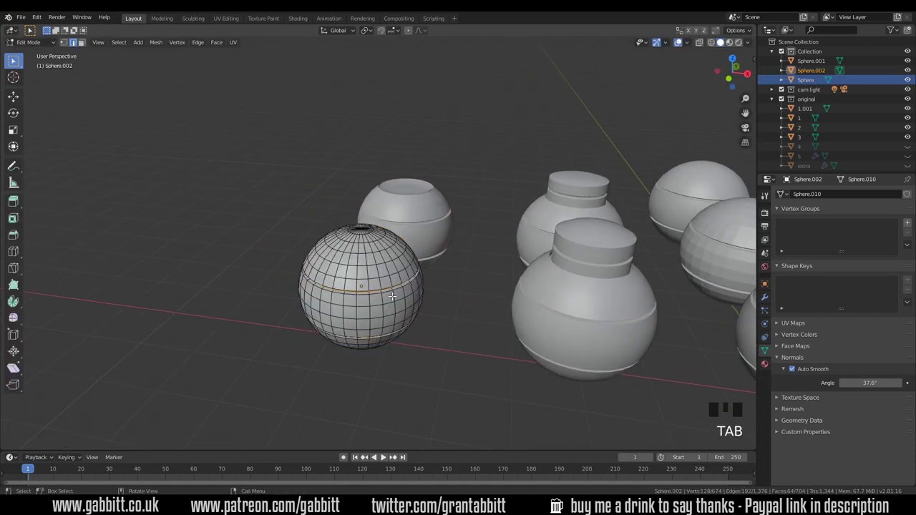
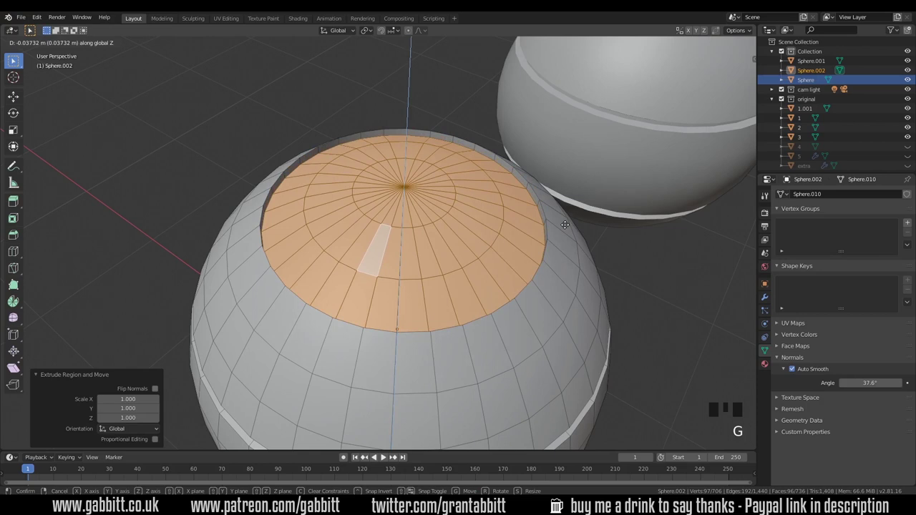
pyautogui.press('i')
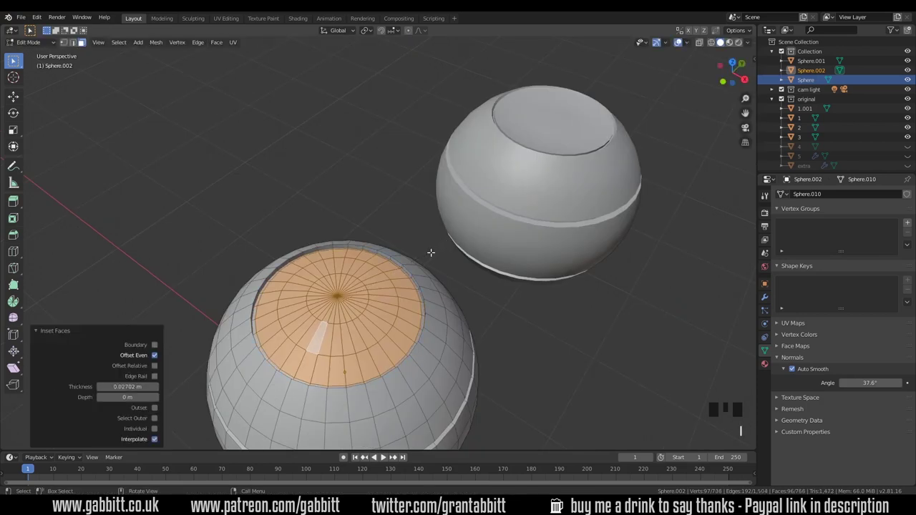
pyautogui.press('e')
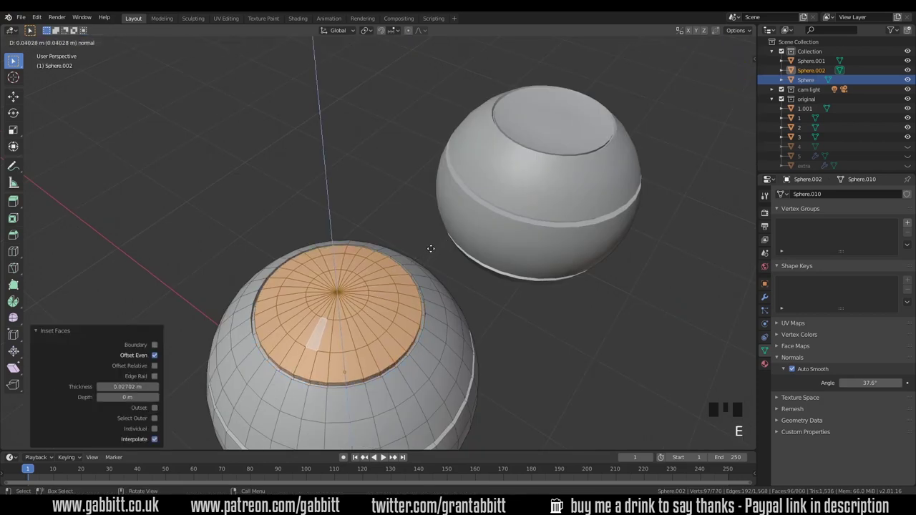
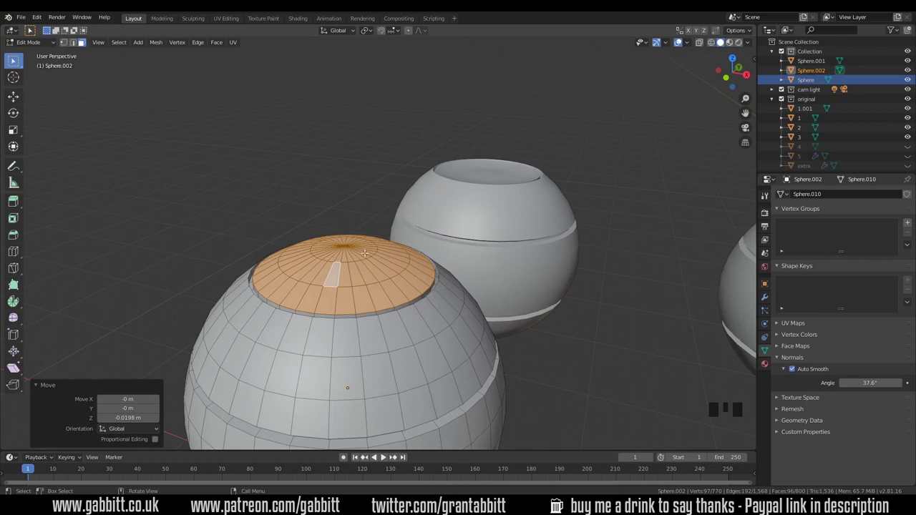
# In vertex select, pull the top centre vertex down with spherical proportional falloff
pyautogui.press('1')
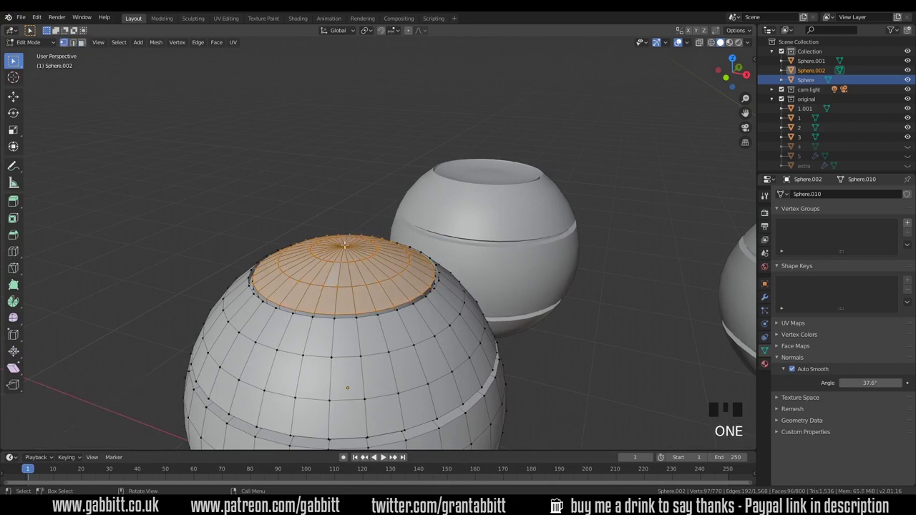
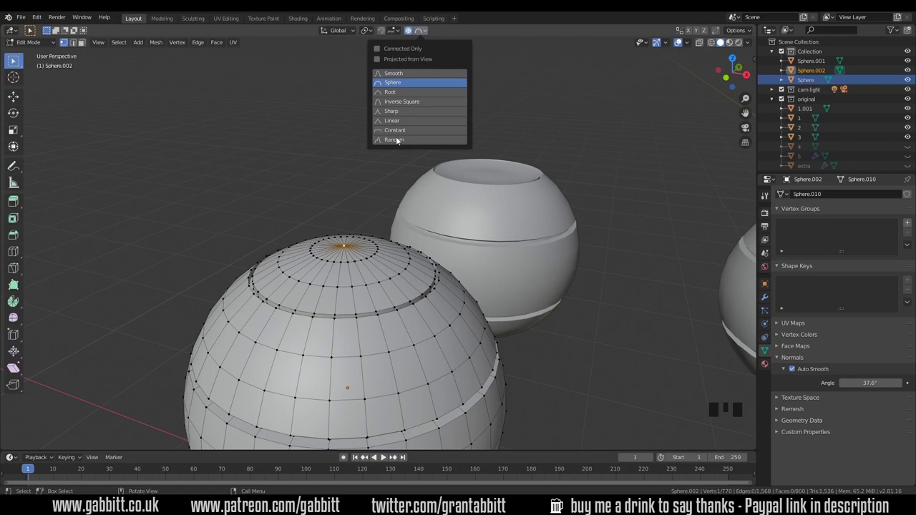
pyautogui.press('g')
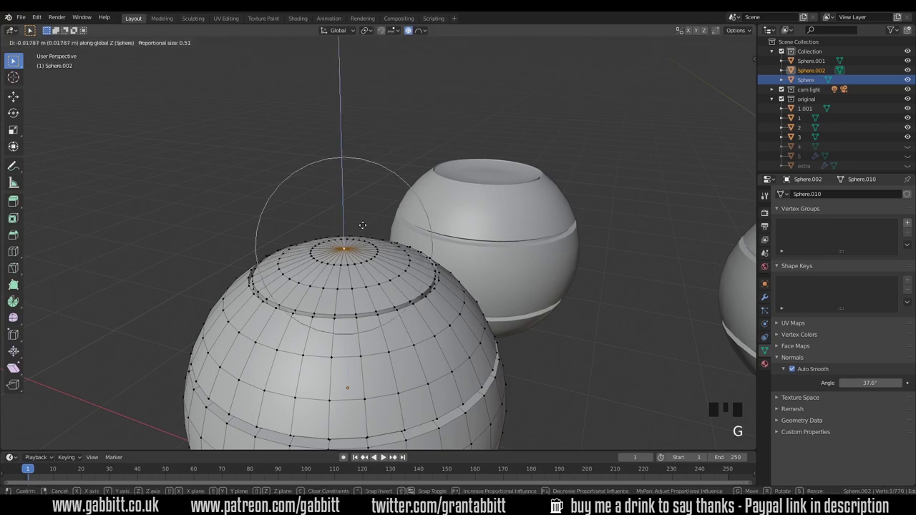
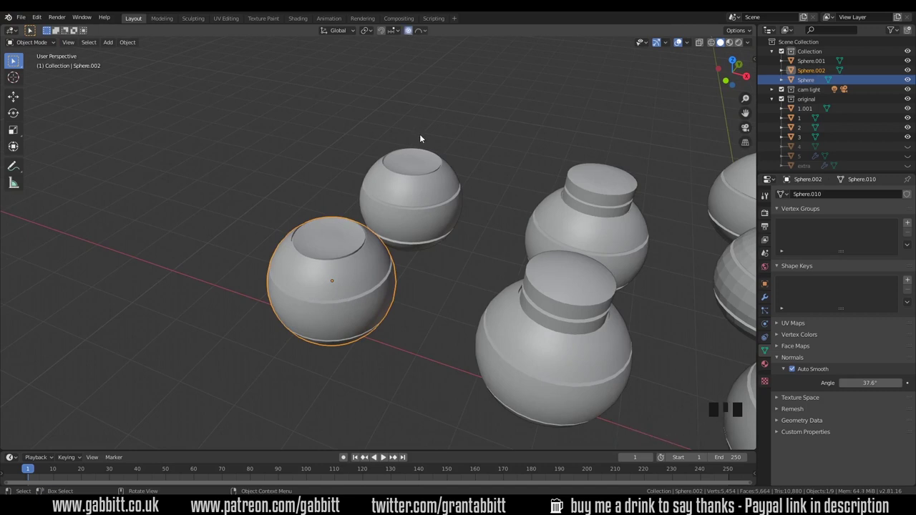
# Unhide object 4 in the Outliner and orbit to view the row of spheres
pyautogui.click(414, 35)
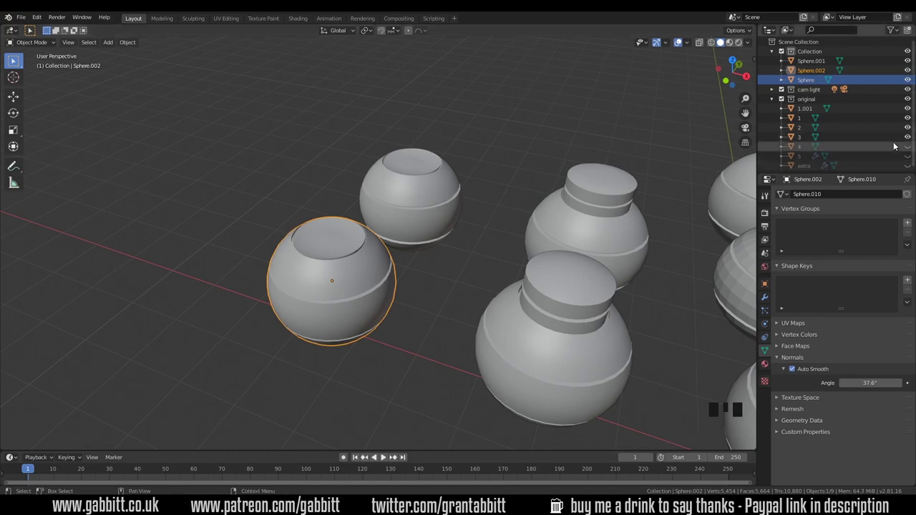
pyautogui.moveTo(377, 332); pyautogui.dragTo(353, 321)
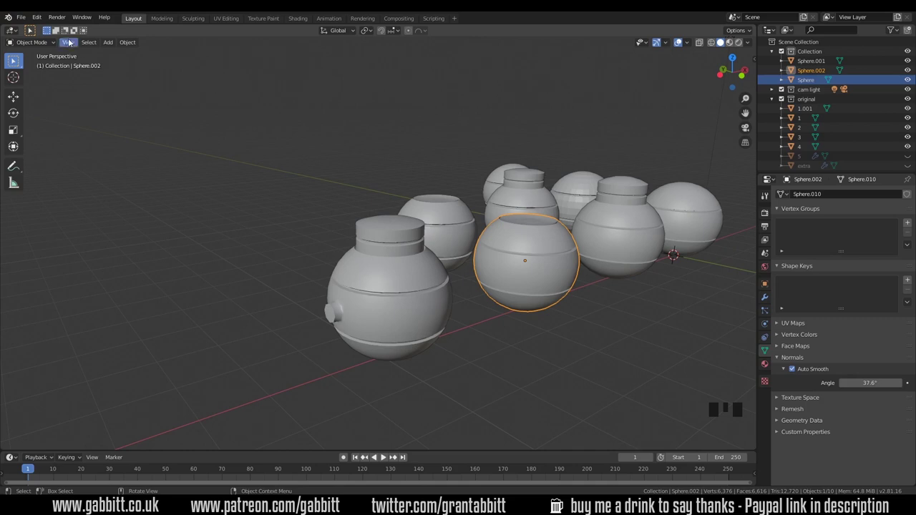
pyautogui.moveTo(42, 18); pyautogui.dragTo(115, 161)
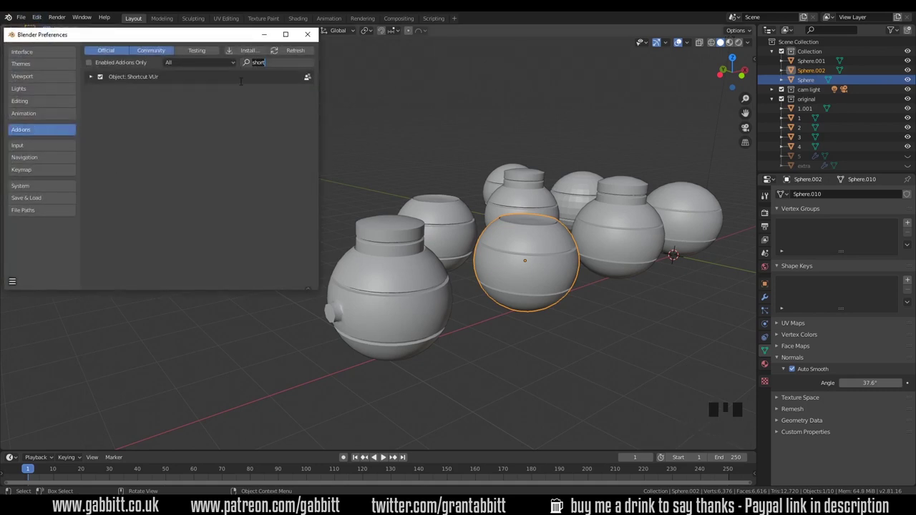
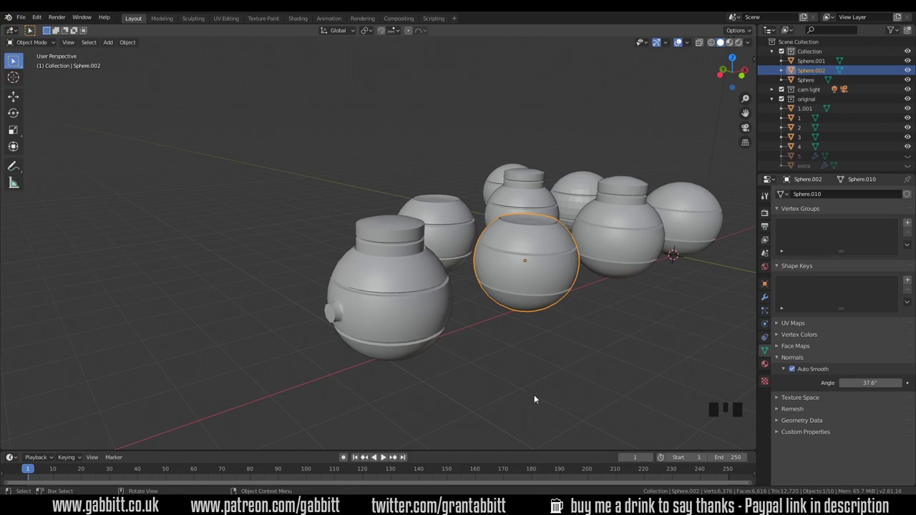
# Move the side-nozzle sphere aside and duplicate the grooved-neck sphere 6.56 m along X
pyautogui.click(420, 342)
pyautogui.press('g')
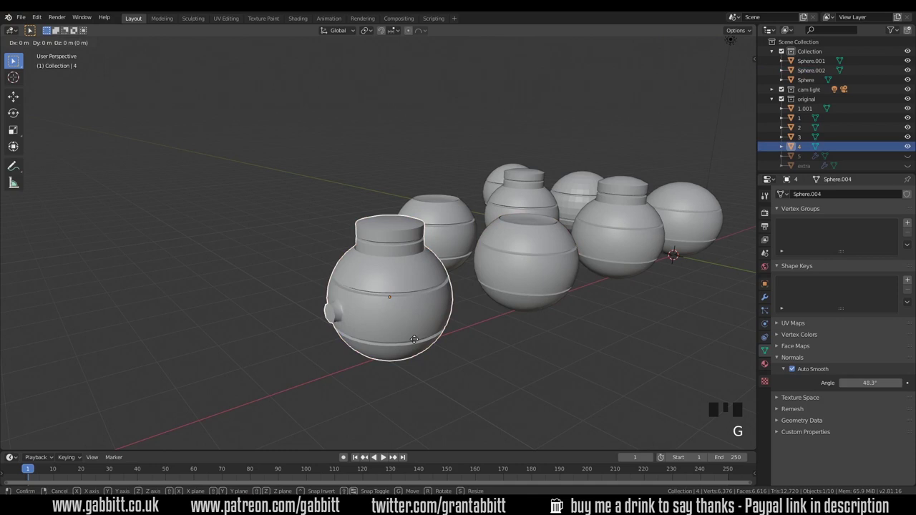
pyautogui.click(646, 241)
pyautogui.press('shift+d')
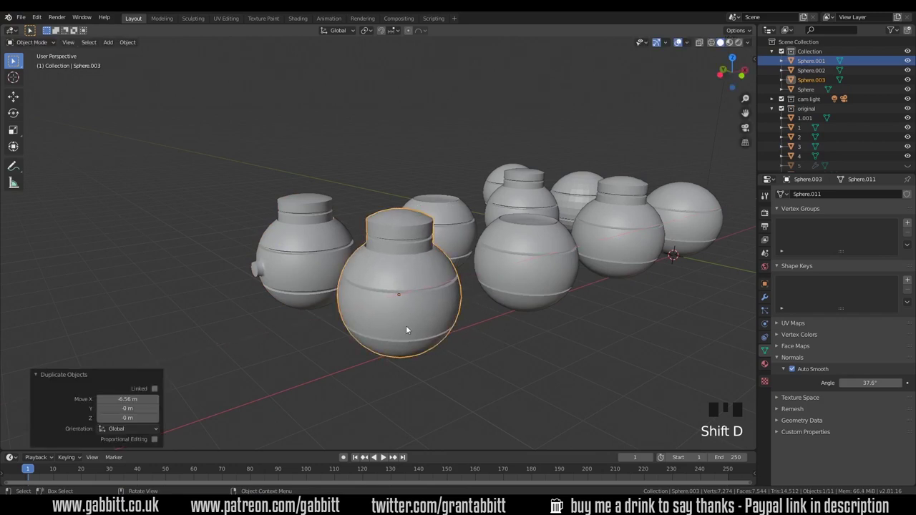
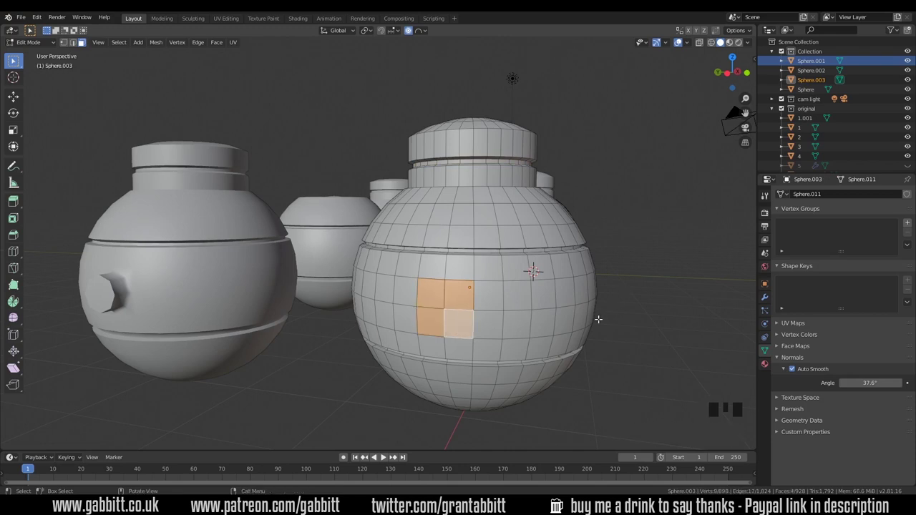
# Undo the scaled extrusion, inset the 2x2 face patch, and slide surrounding vertices into shape
pyautogui.press('e')
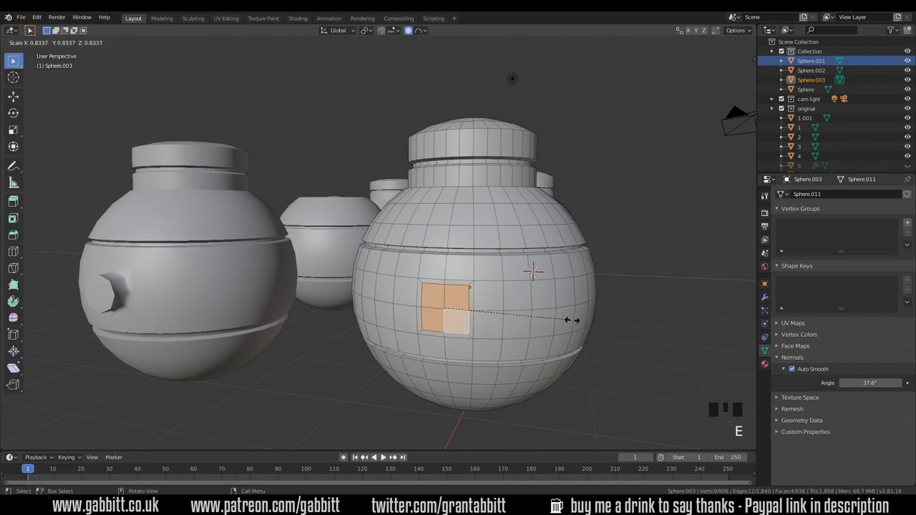
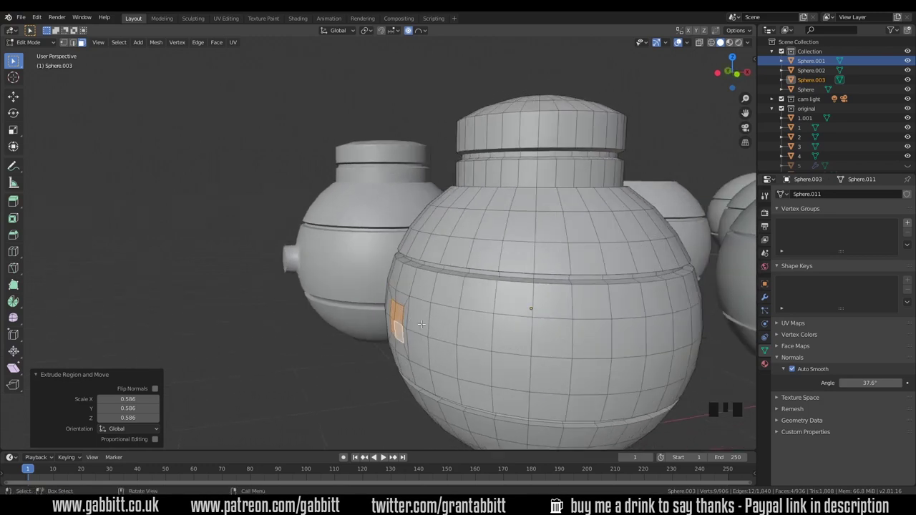
pyautogui.press('ctrl+z')
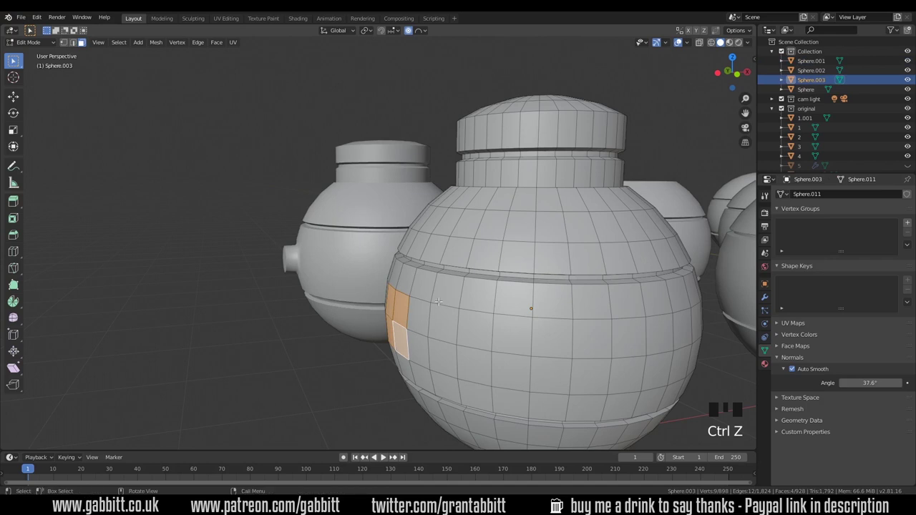
pyautogui.press('i')
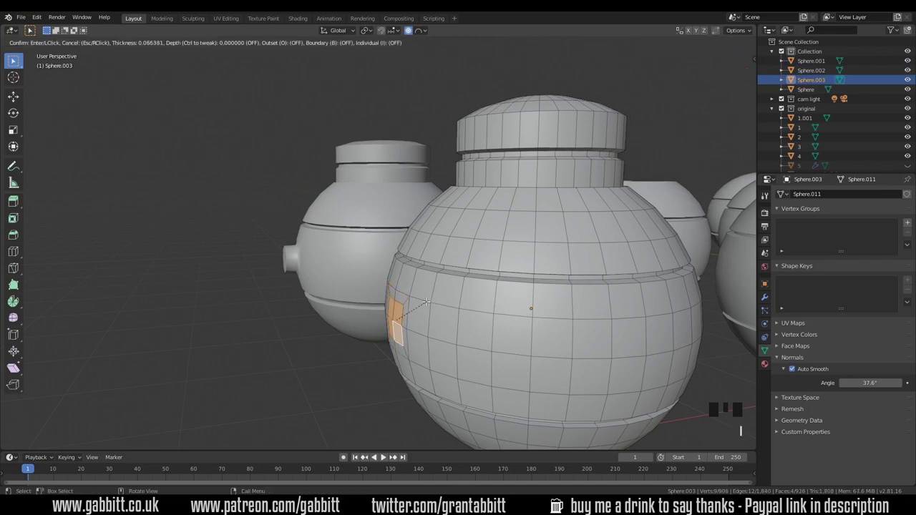
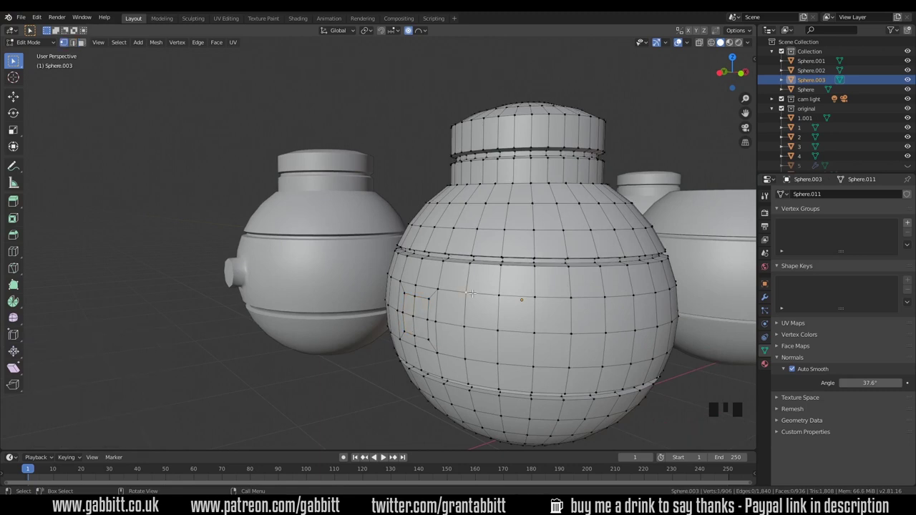
pyautogui.press('g')
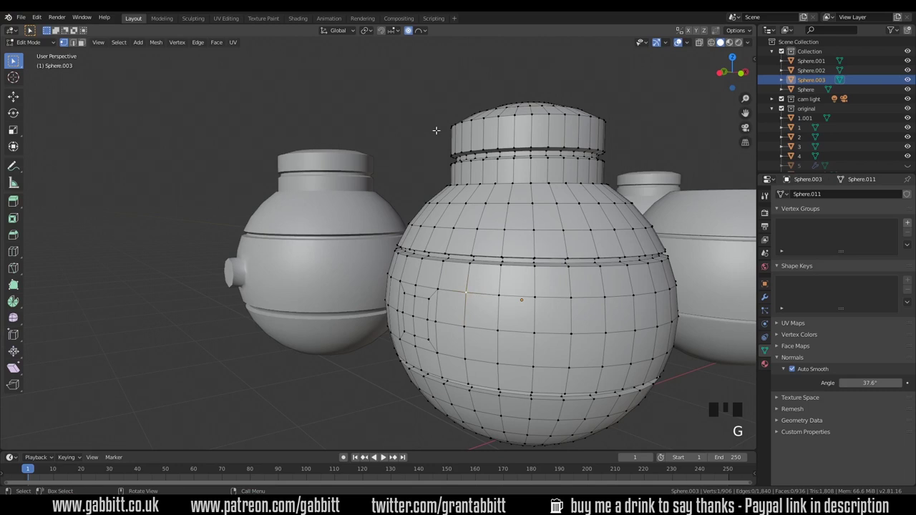
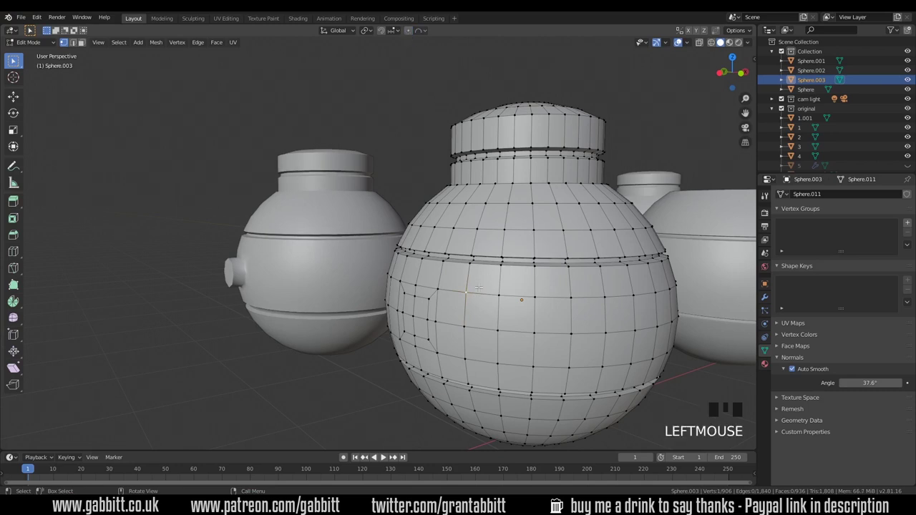
pyautogui.press('g')
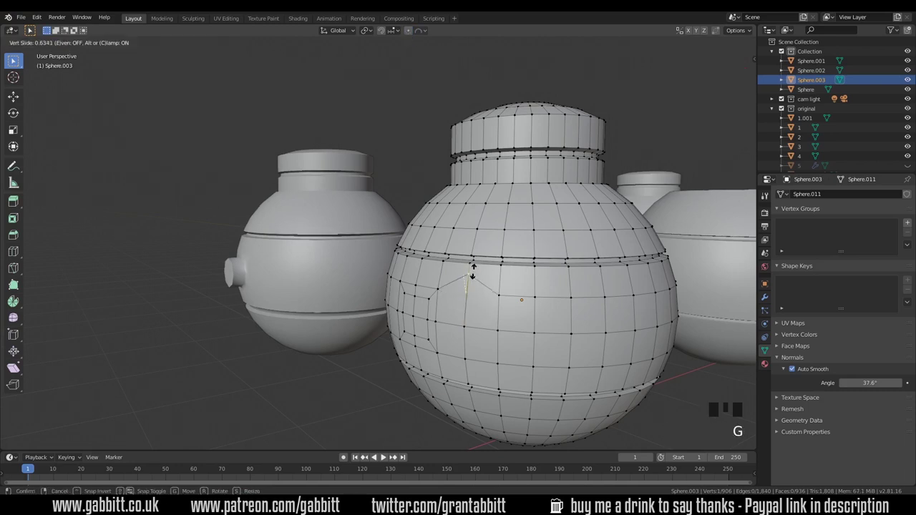
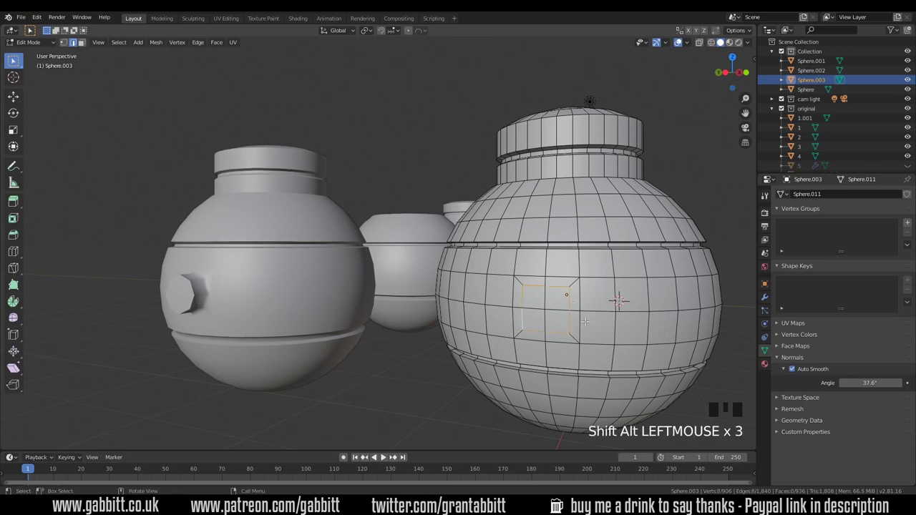
# Round the inset ring with LoopTools Circle and extrude it about 0.22 m along the normal
pyautogui.moveTo(552, 331); pyautogui.dragTo(611, 180)
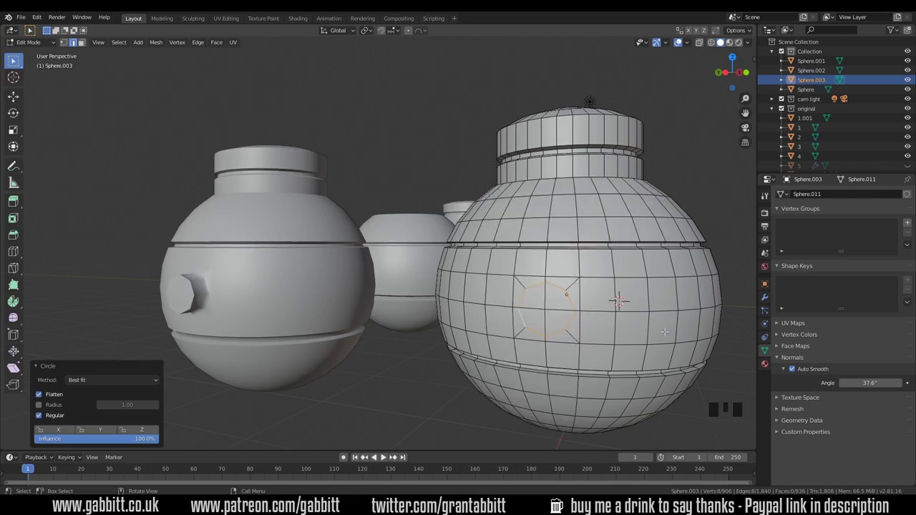
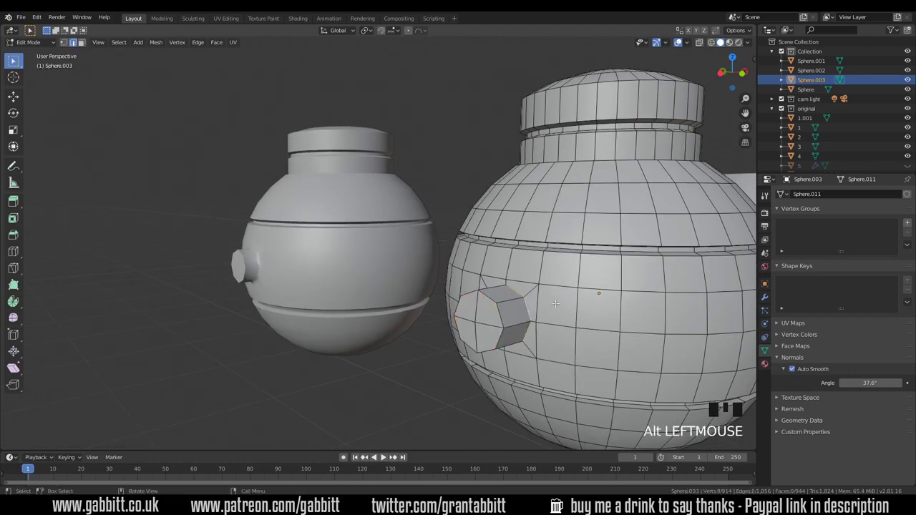
# Bevel the nozzle's base edge loop and return to Object Mode
pyautogui.press('ctrl+b')
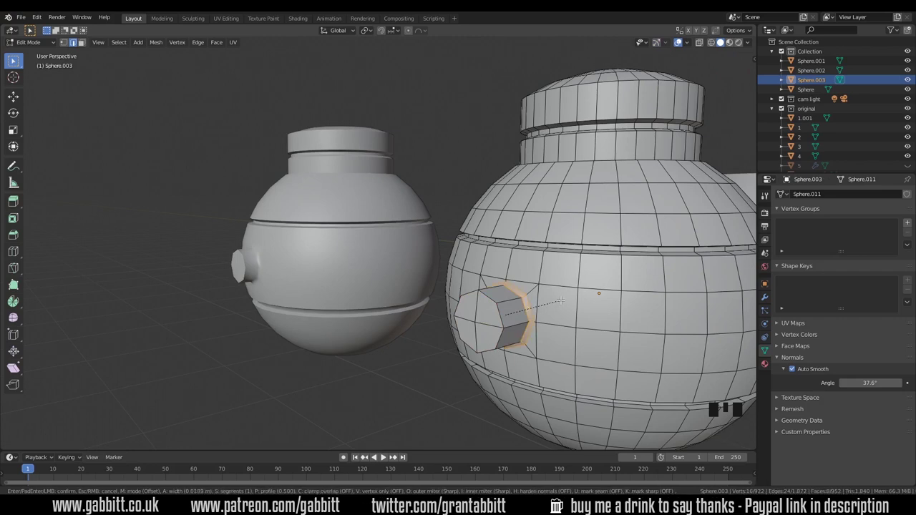
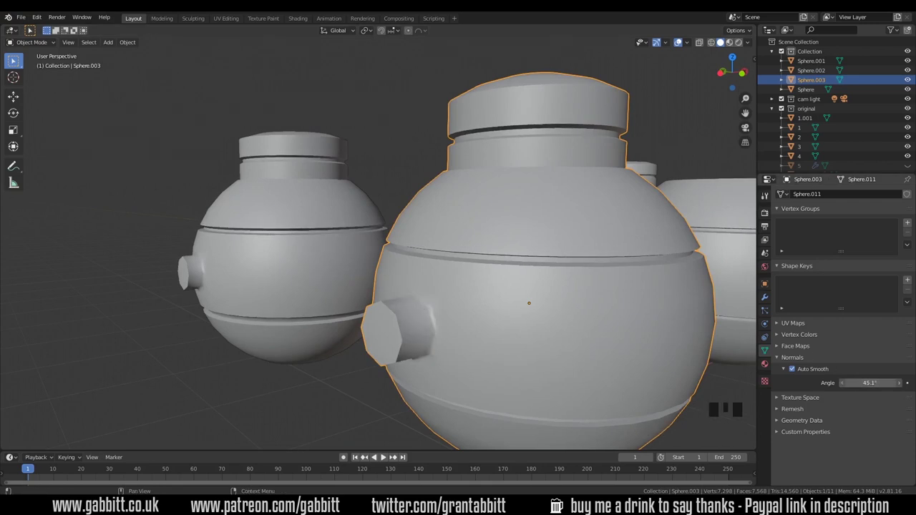
pyautogui.scroll(-3)
pyautogui.moveTo(396, 326); pyautogui.dragTo(504, 320)
pyautogui.moveTo(571, 335); pyautogui.dragTo(479, 328)
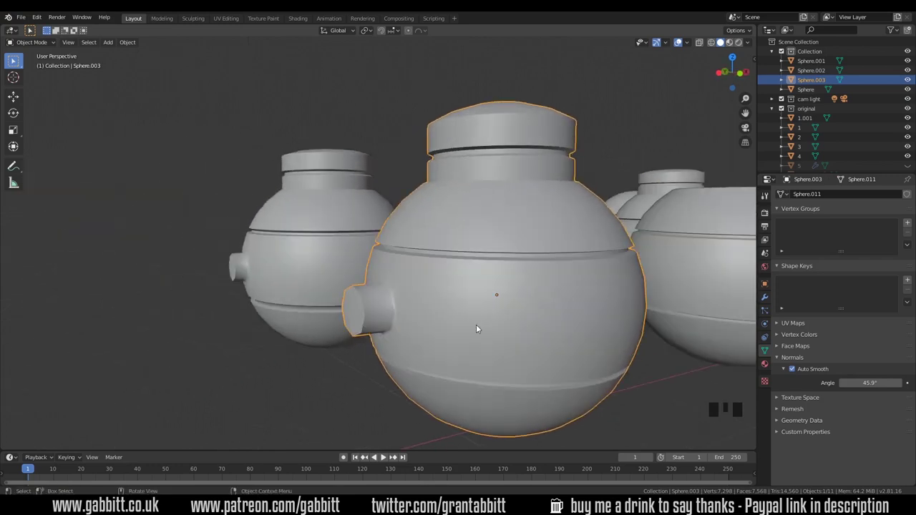
pyautogui.scroll(-3)
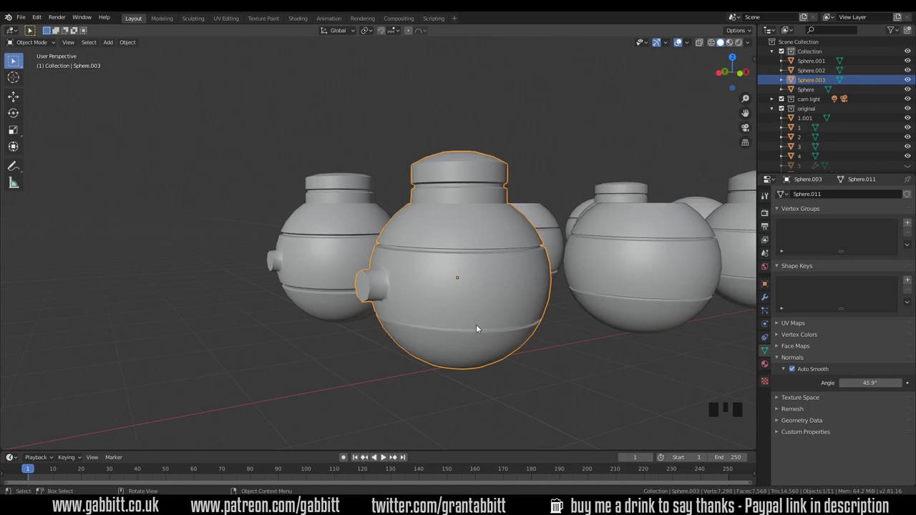
pyautogui.scroll(-3)
pyautogui.moveTo(580, 324); pyautogui.dragTo(568, 330)
pyautogui.scroll(3)
pyautogui.moveTo(430, 345); pyautogui.dragTo(528, 326)
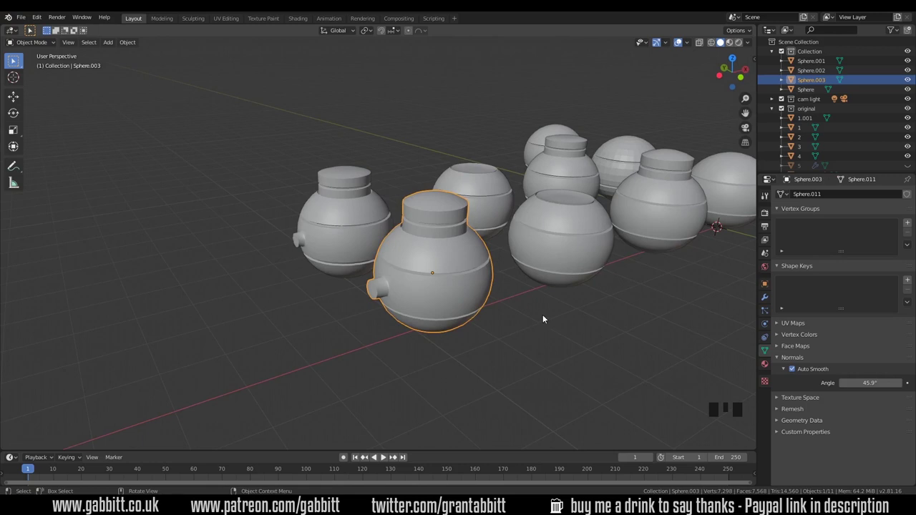
pyautogui.click(911, 167)
pyautogui.moveTo(335, 320); pyautogui.dragTo(366, 299)
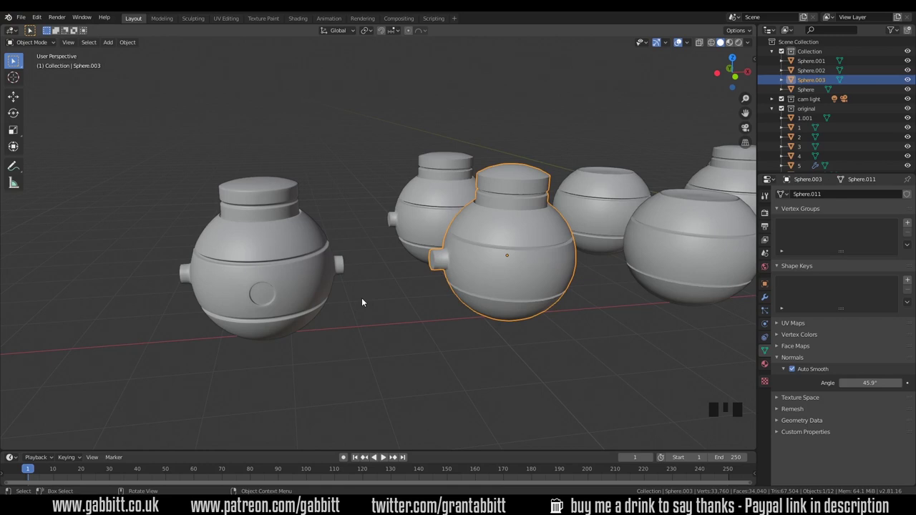
pyautogui.moveTo(358, 308); pyautogui.dragTo(308, 279)
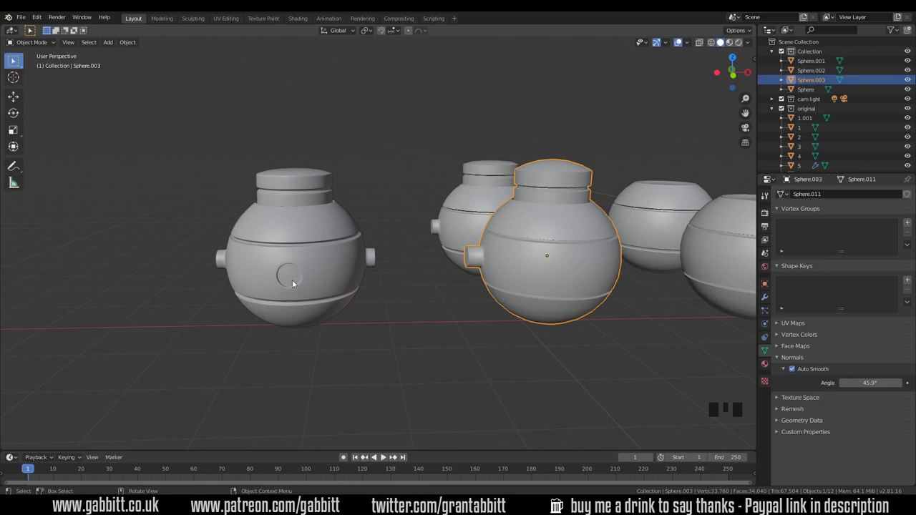
pyautogui.moveTo(342, 291); pyautogui.dragTo(365, 297)
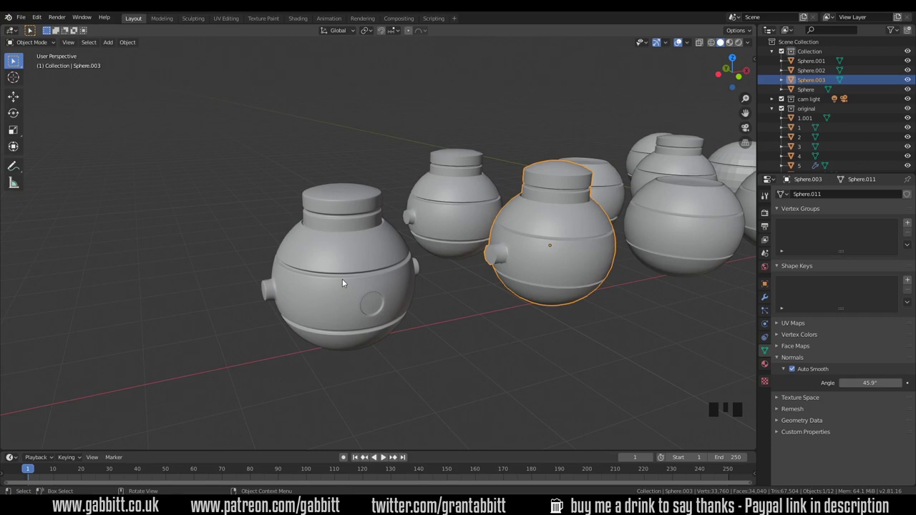
# Move the recessed-hole sphere aside along Y and place a duplicate of the nozzle sphere along X
pyautogui.click(403, 294)
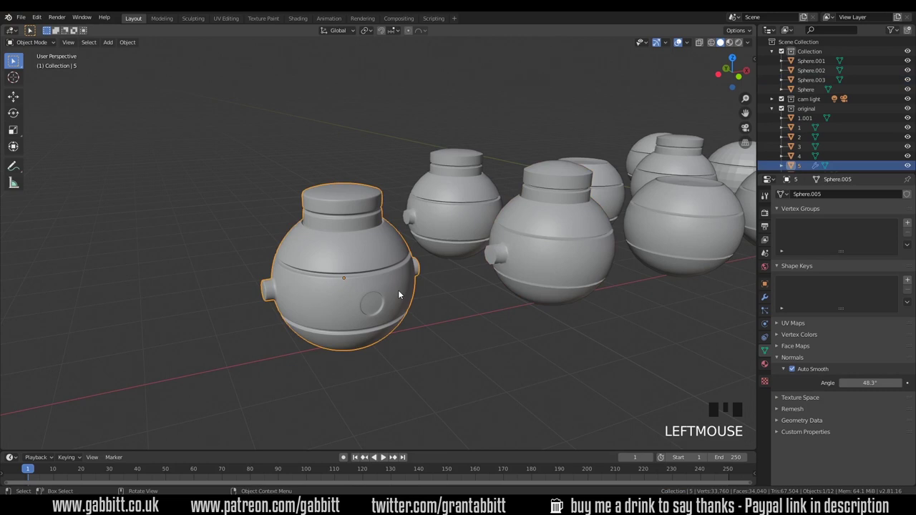
pyautogui.press('g')
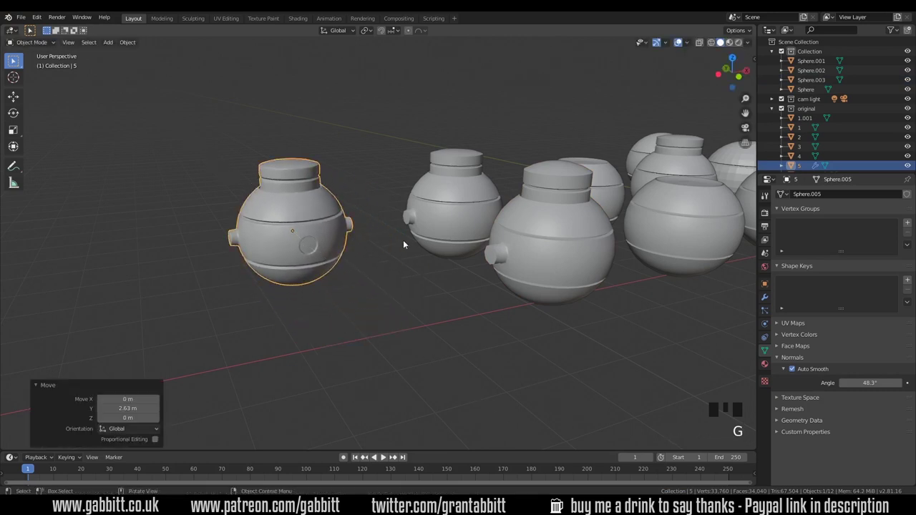
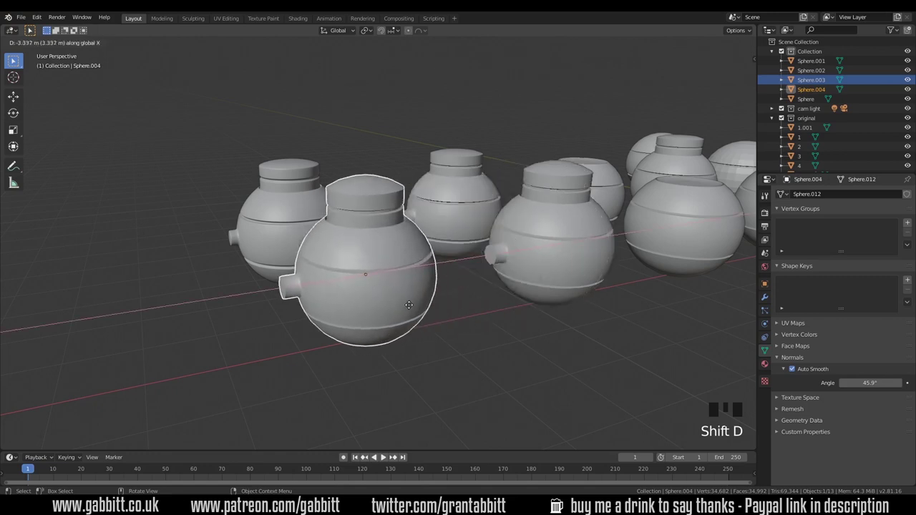
pyautogui.click(441, 285)
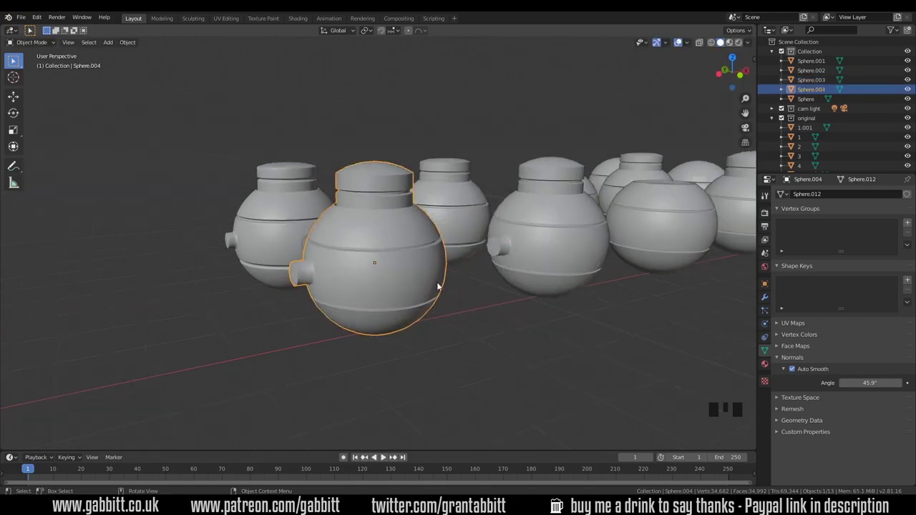
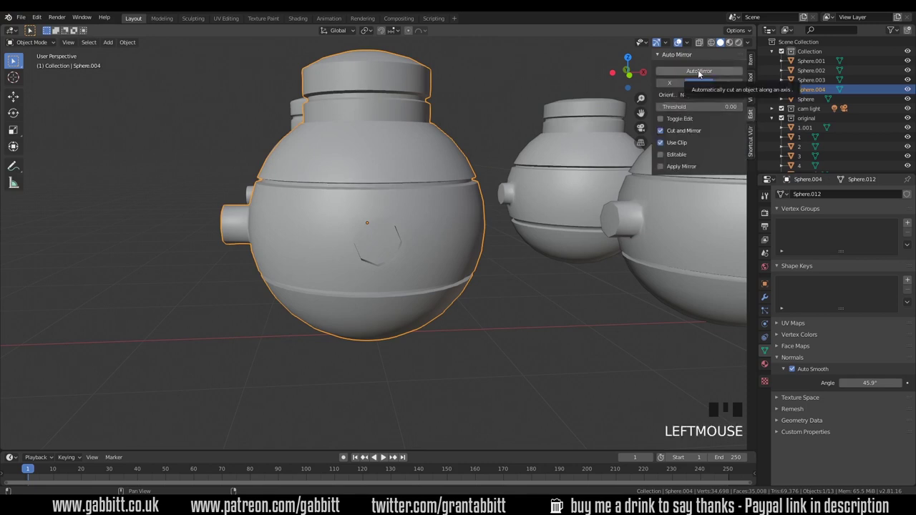
# Apply AutoMirror along X so the nozzle appears on both sides of the sphere
pyautogui.click(677, 87)
pyautogui.click(695, 73)
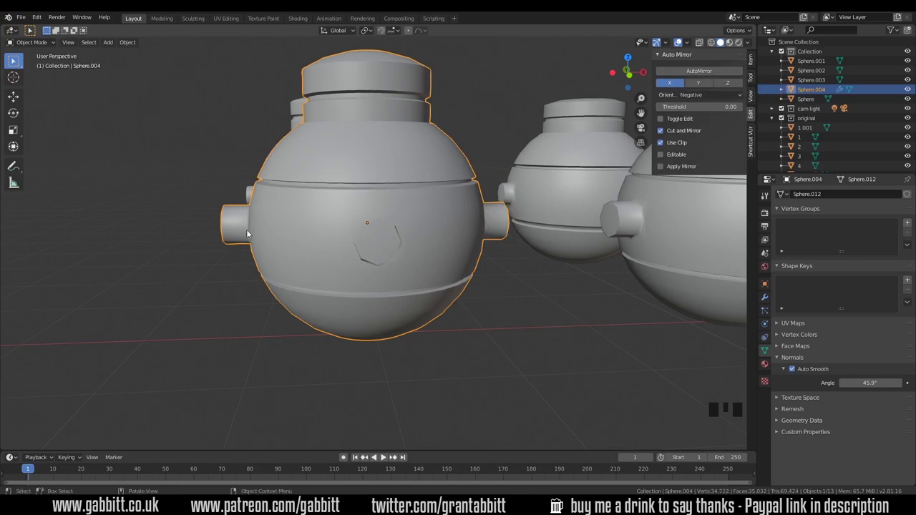
pyautogui.moveTo(494, 261); pyautogui.dragTo(533, 285)
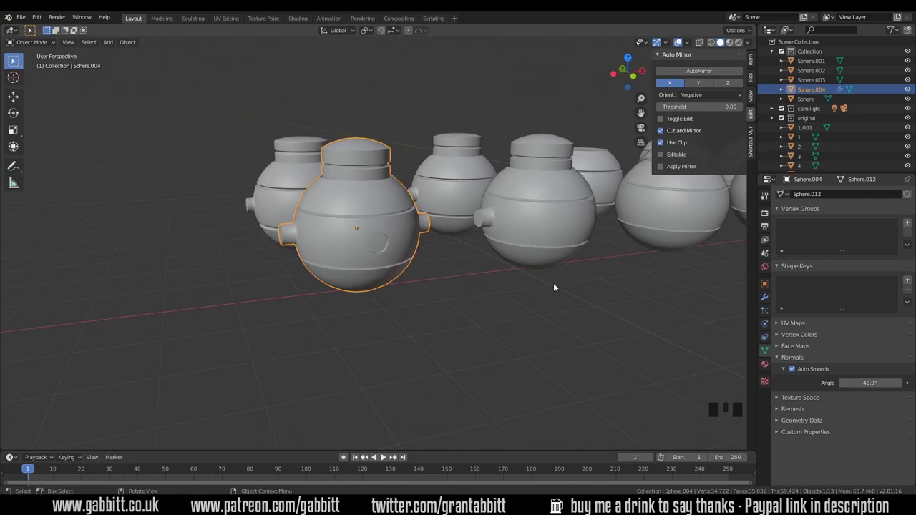
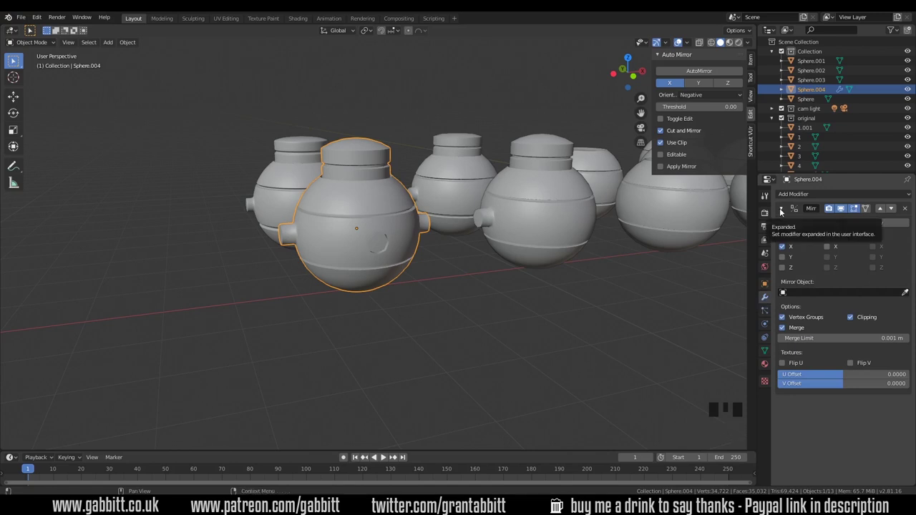
# Collapse the Mirror modifier and add a Subdivision Surface modifier below it
pyautogui.click(783, 210)
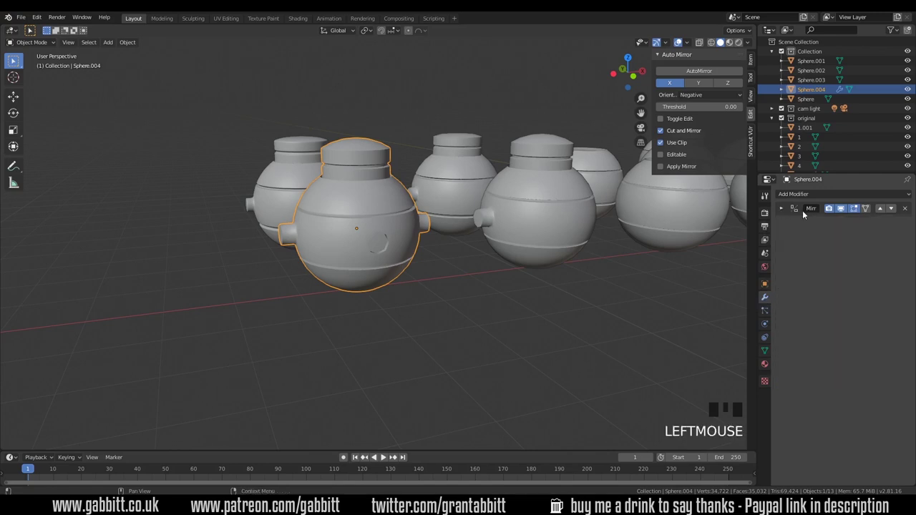
pyautogui.moveTo(804, 193); pyautogui.dragTo(735, 354)
pyautogui.moveTo(340, 299); pyautogui.dragTo(406, 238)
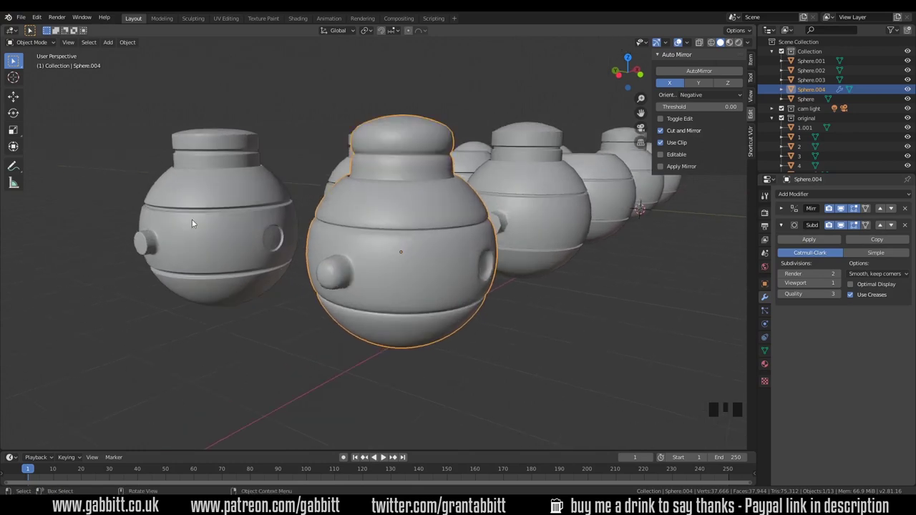
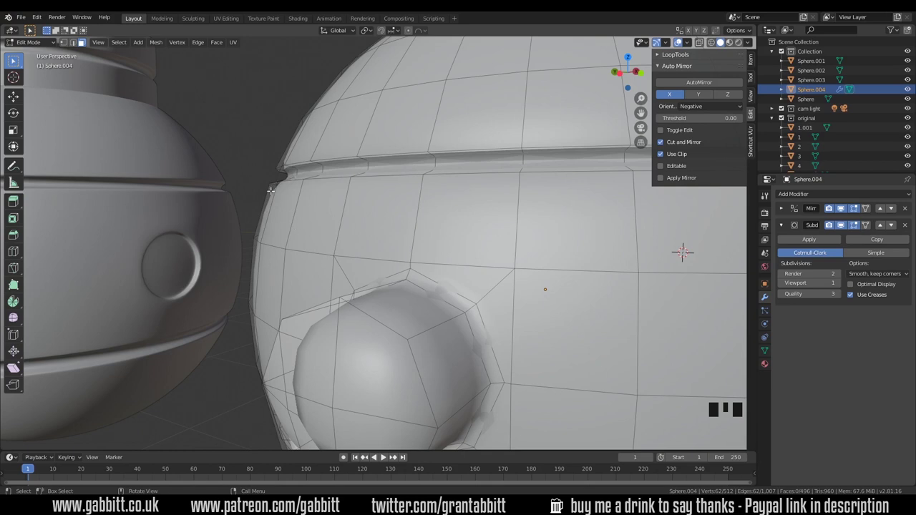
# Leave Edit Mode and switch viewport shading from wireframe back to Solid to inspect the nozzles
pyautogui.press('Tab')
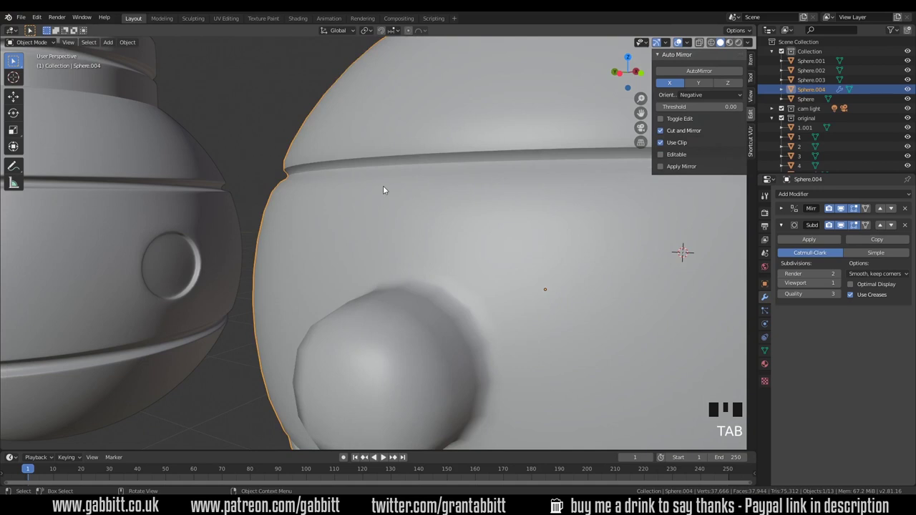
pyautogui.click(714, 42)
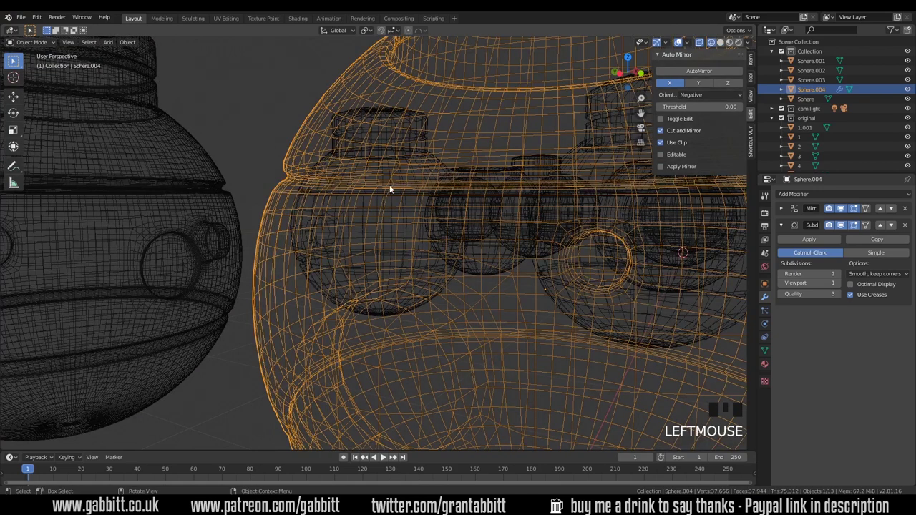
pyautogui.moveTo(357, 200); pyautogui.dragTo(267, 214)
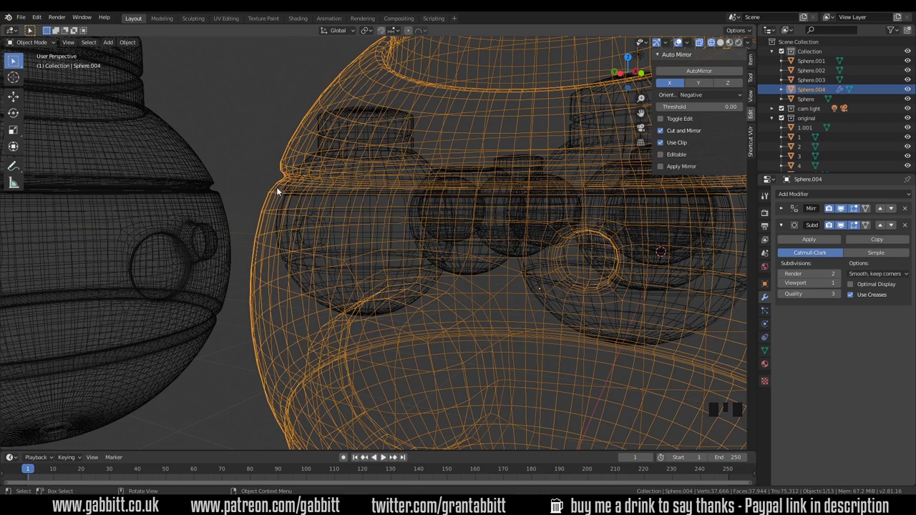
pyautogui.click(725, 42)
pyautogui.scroll(-3)
pyautogui.click(772, 353)
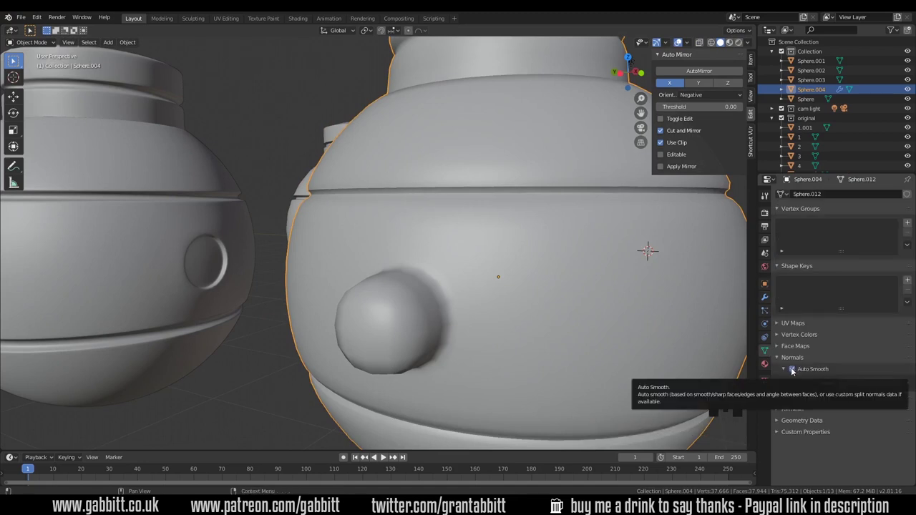
pyautogui.click(794, 371)
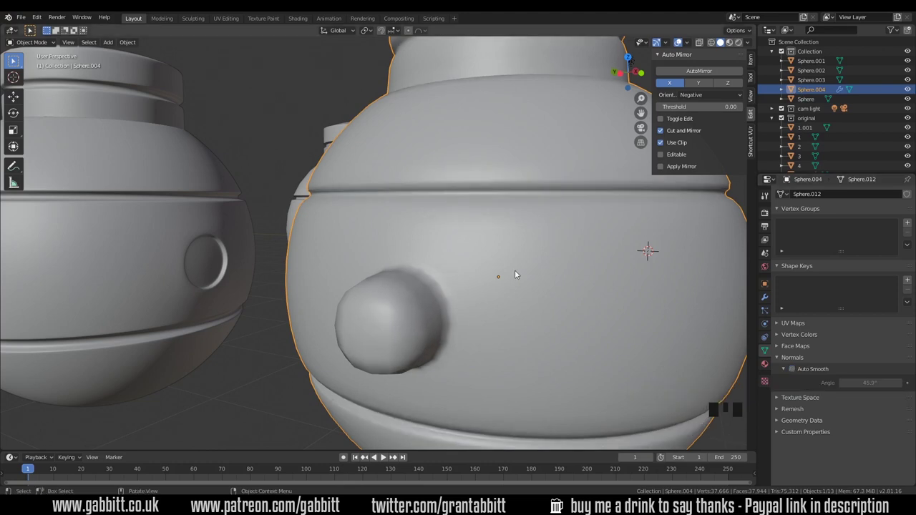
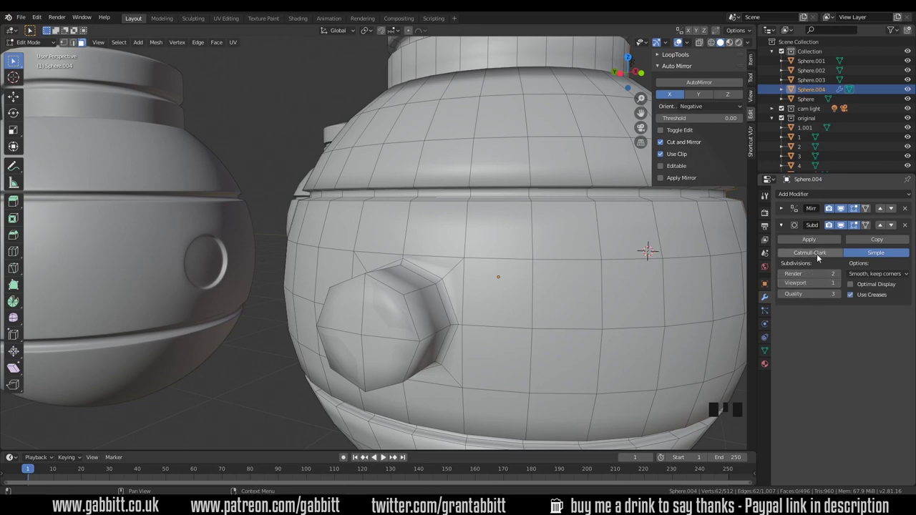
# Set the subdivision type back to Catmull-Clark after checking Simple
pyautogui.click(821, 257)
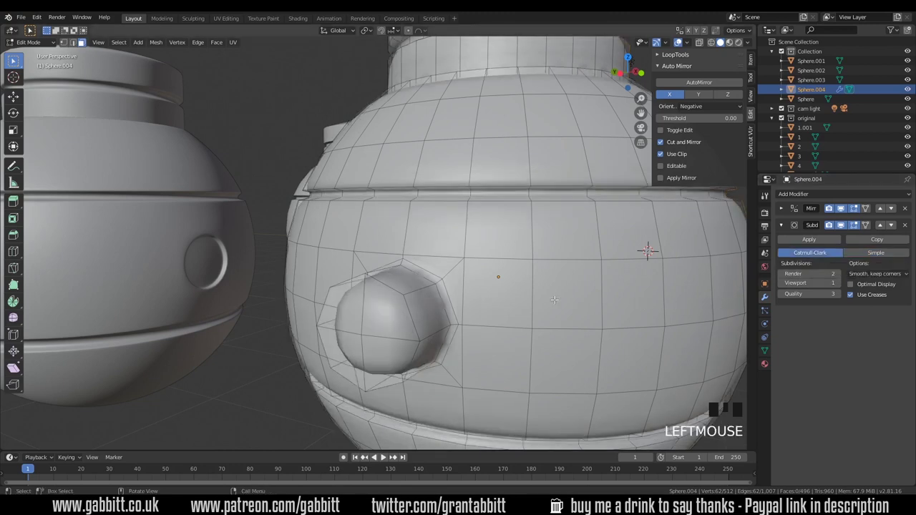
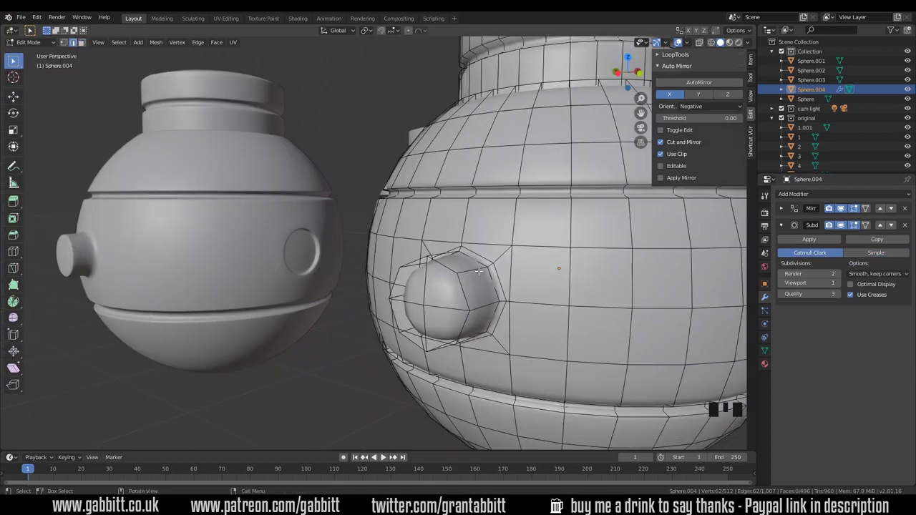
# Loop cut supporting edges near the nozzle corners with Ctrl+R and set viewport subdivisions to 2
pyautogui.press('ctrl+r')
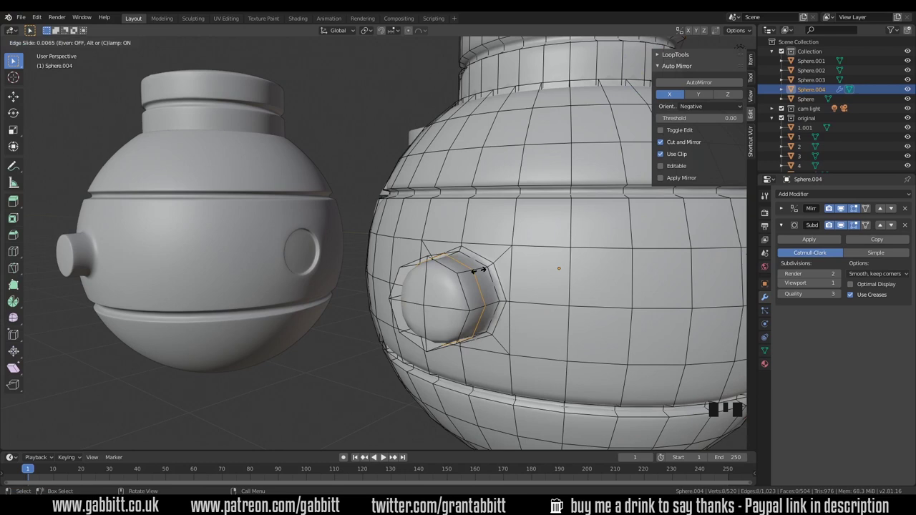
pyautogui.press('ctrl+z')
pyautogui.press('ctrl+r')
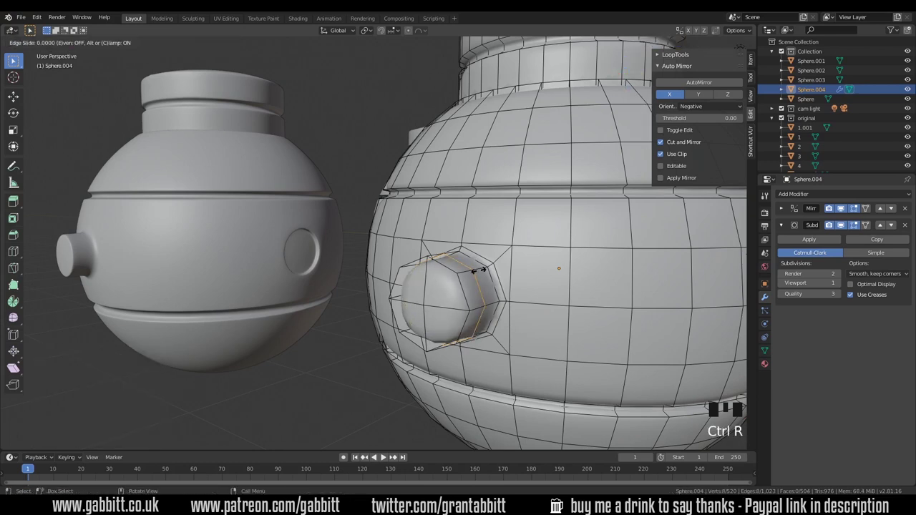
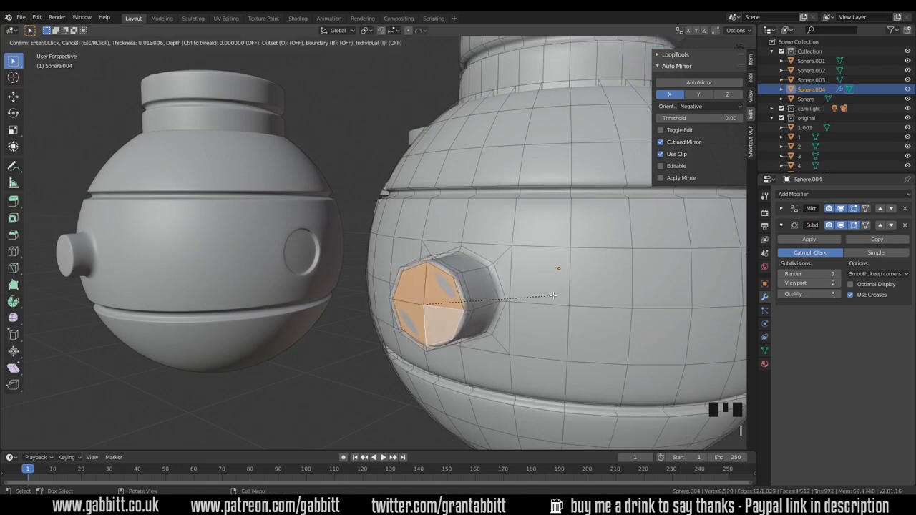
# Preview the inset nozzle cap, then add a supporting loop cut beside the upper groove
pyautogui.press('Tab')
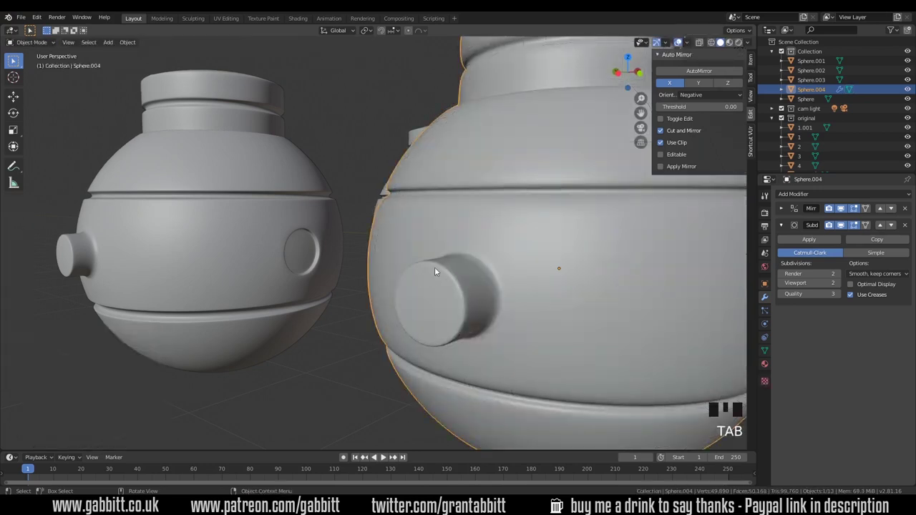
pyautogui.scroll(3)
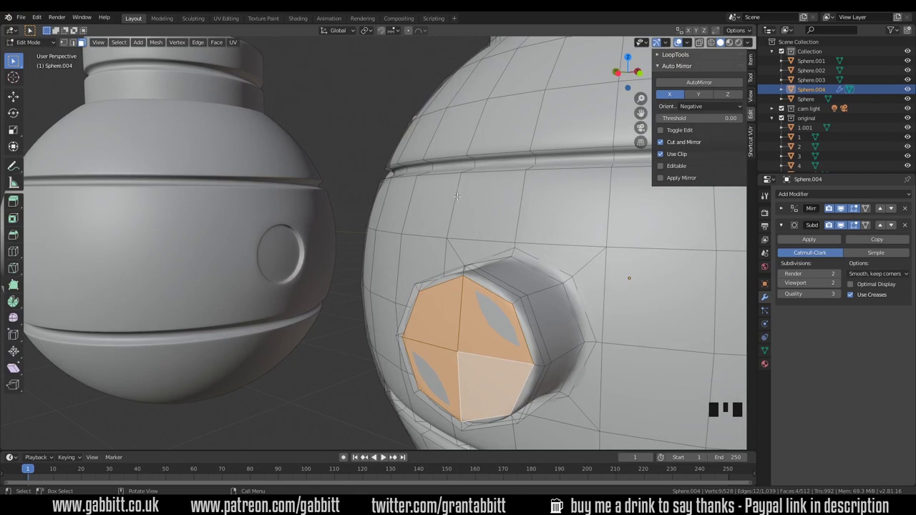
pyautogui.press('ctrl+r')
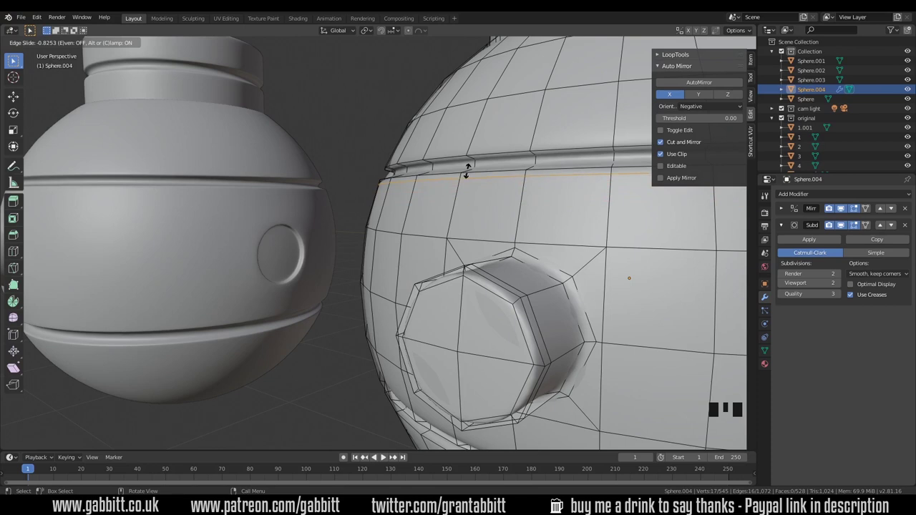
pyautogui.press('Tab')
# Add a second loop cut near the groove and preview the smoothed body in Object Mode
pyautogui.scroll(-3)
pyautogui.middleClick(505, 221)
pyautogui.press('Tab')
pyautogui.press('ctrl+r')
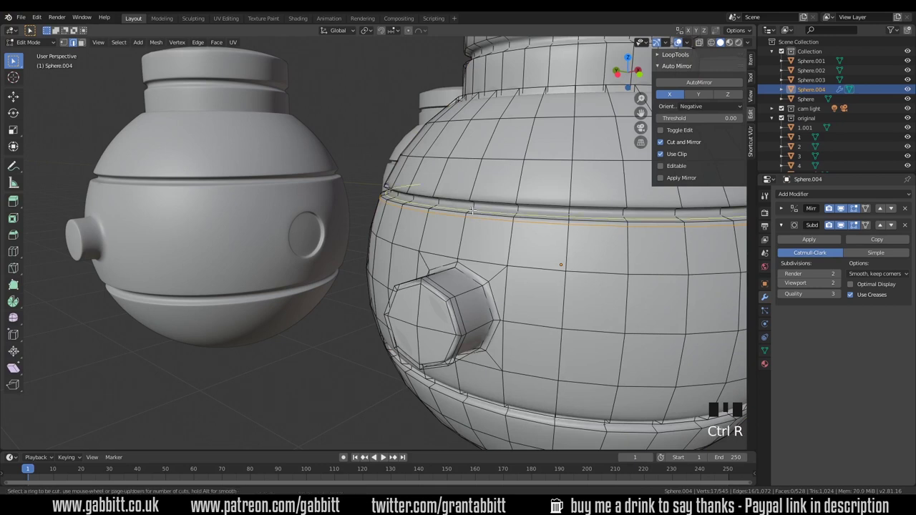
pyautogui.press('Tab')
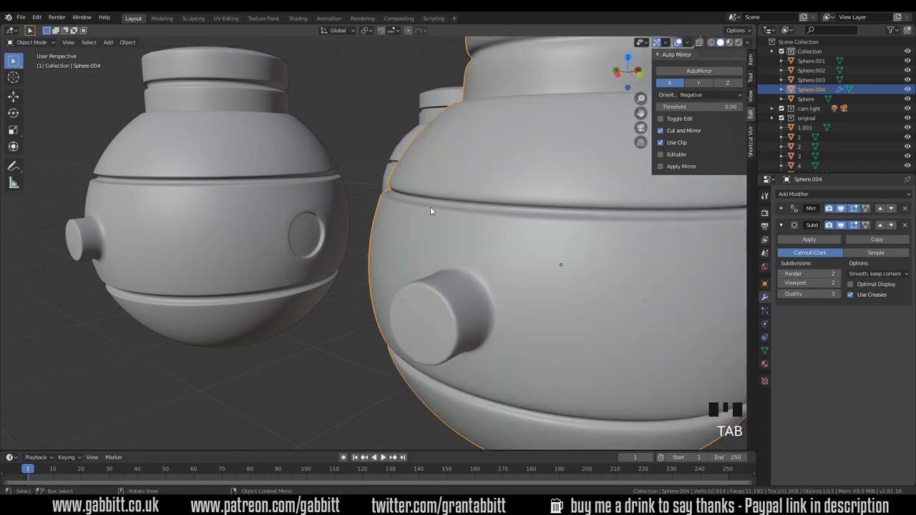
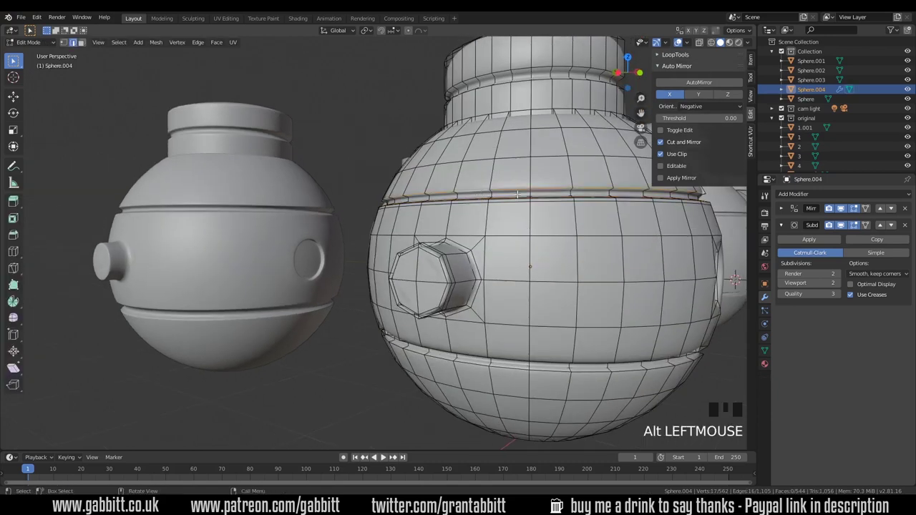
# Bevel the upper-groove edge loop into 2 segments and preview the sharper groove on the whole sphere
pyautogui.press('ctrl+b')
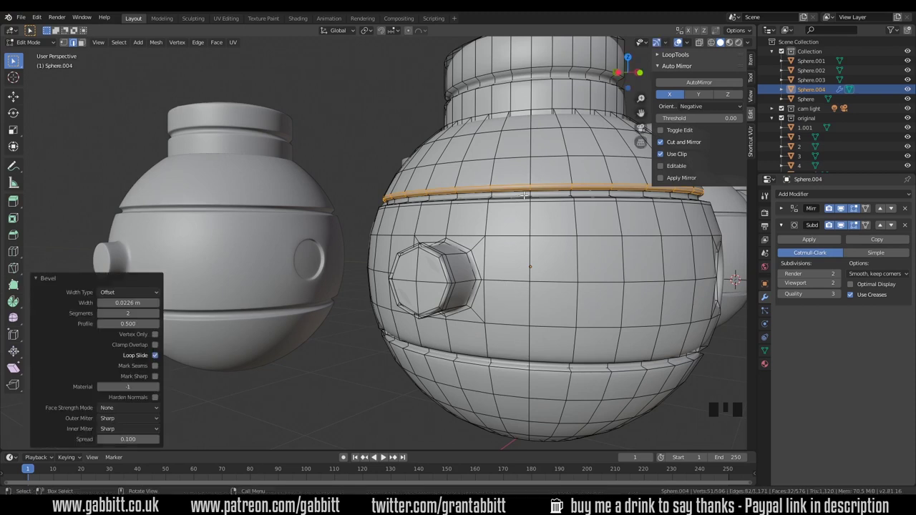
pyautogui.press('Tab')
pyautogui.middleClick(546, 234)
pyautogui.scroll(-3)
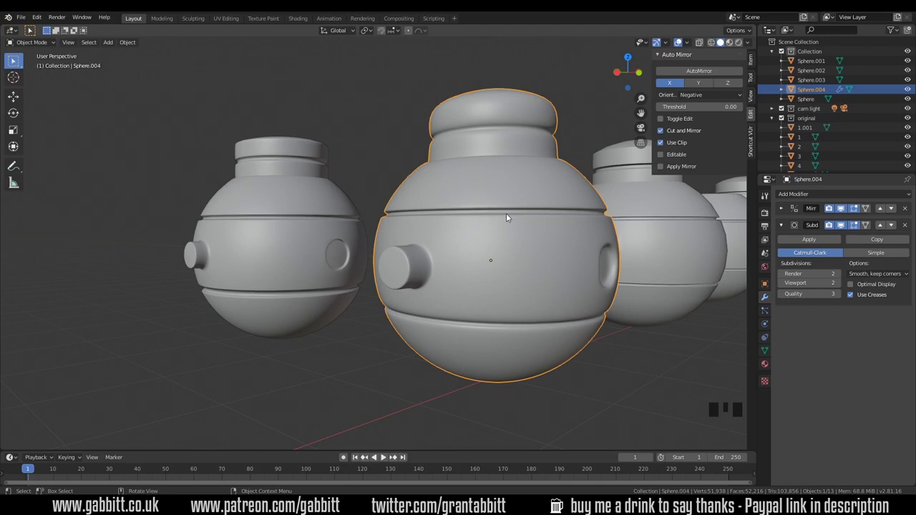
# Return to Edit Mode on the sphere to work on the recessed hole's rim
pyautogui.press('Tab')
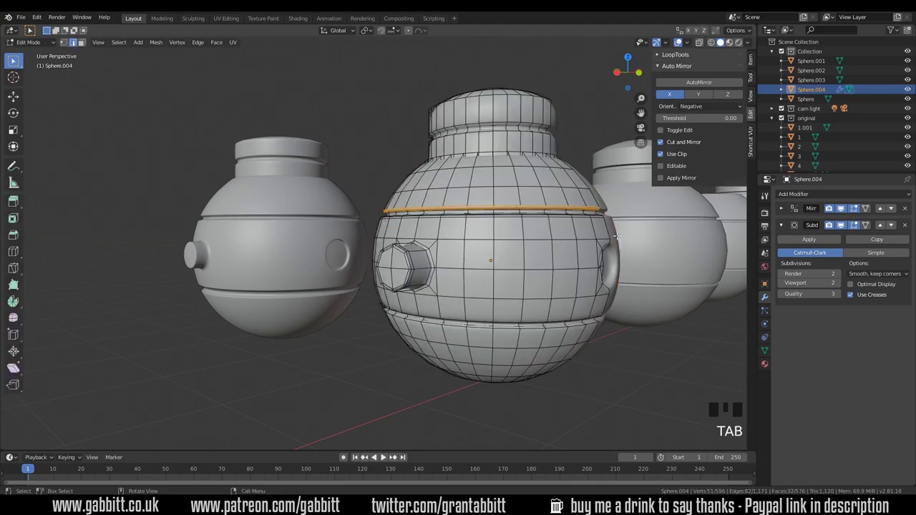
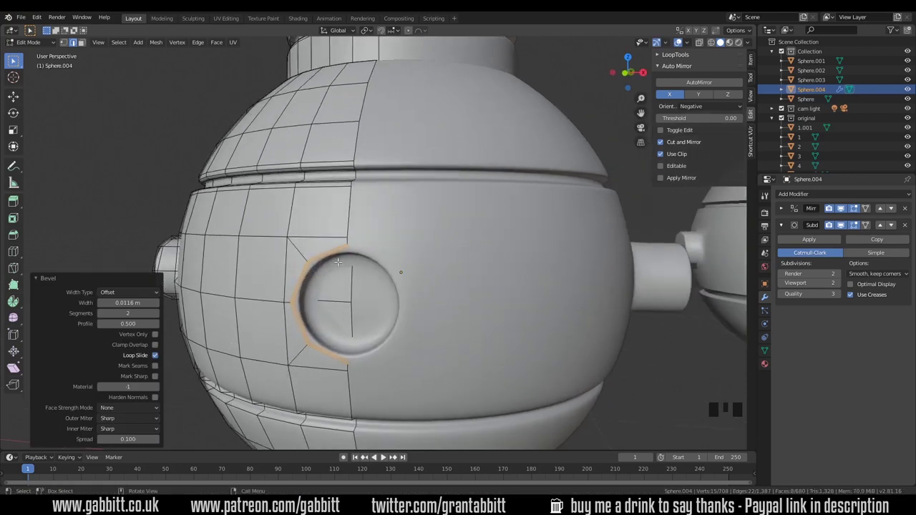
# Toggle X-ray display on and off to inspect the loop around the recessed hole
pyautogui.press('z')
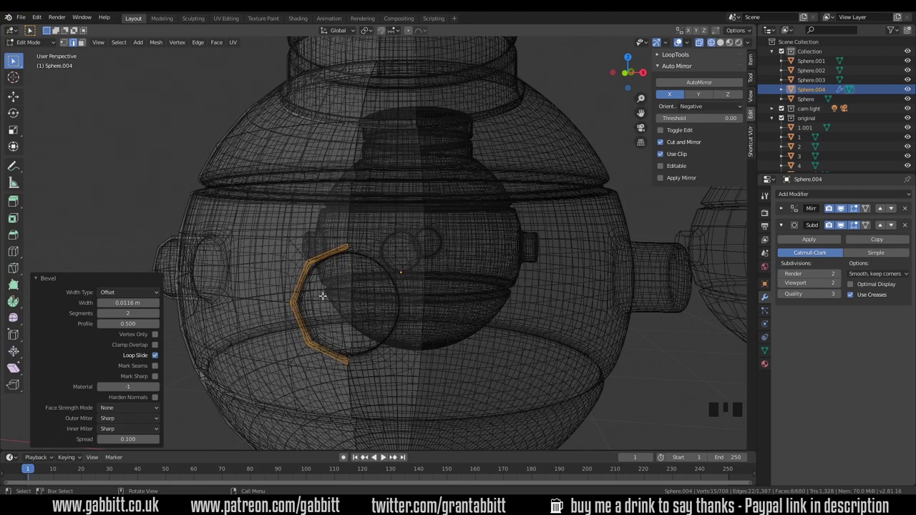
pyautogui.press('z')
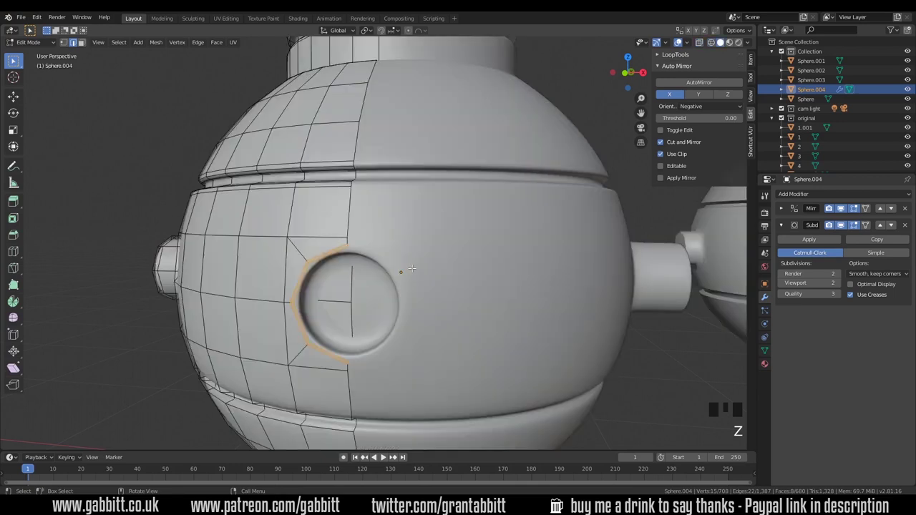
pyautogui.press('alt+z')
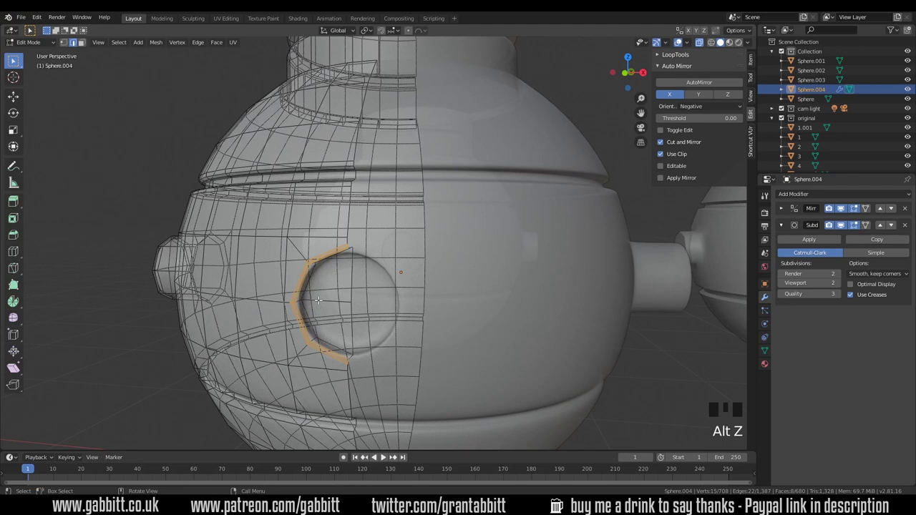
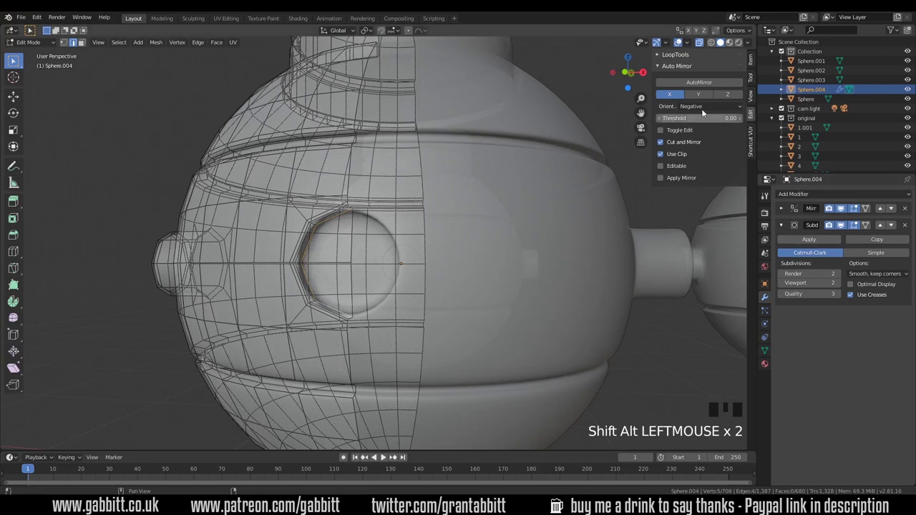
pyautogui.click(707, 45)
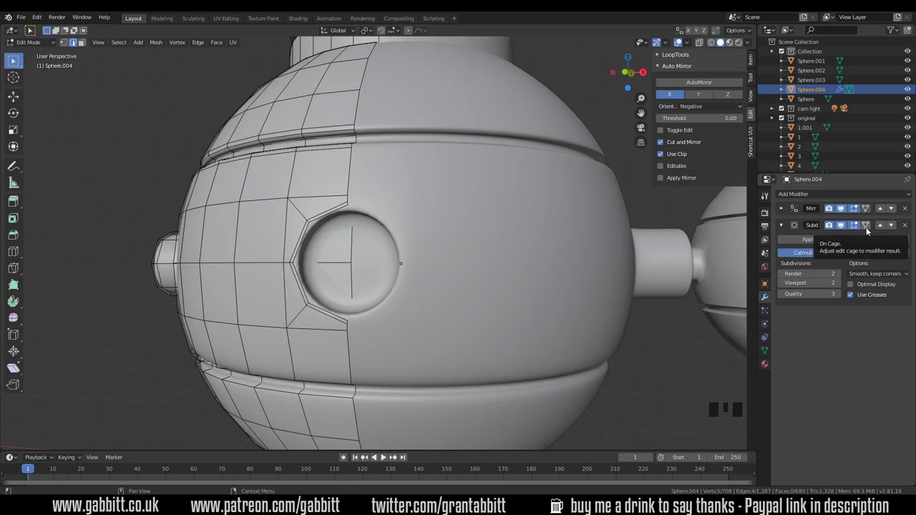
# Enable On Cage for the Subdivision modifier and bevel the hole's inner rim into 2 segments
pyautogui.click(870, 229)
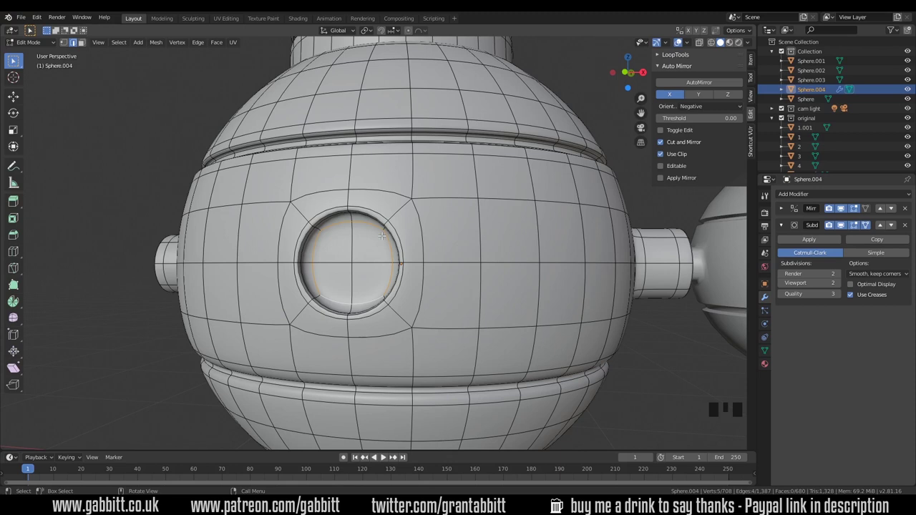
pyautogui.press('ctrl+b')
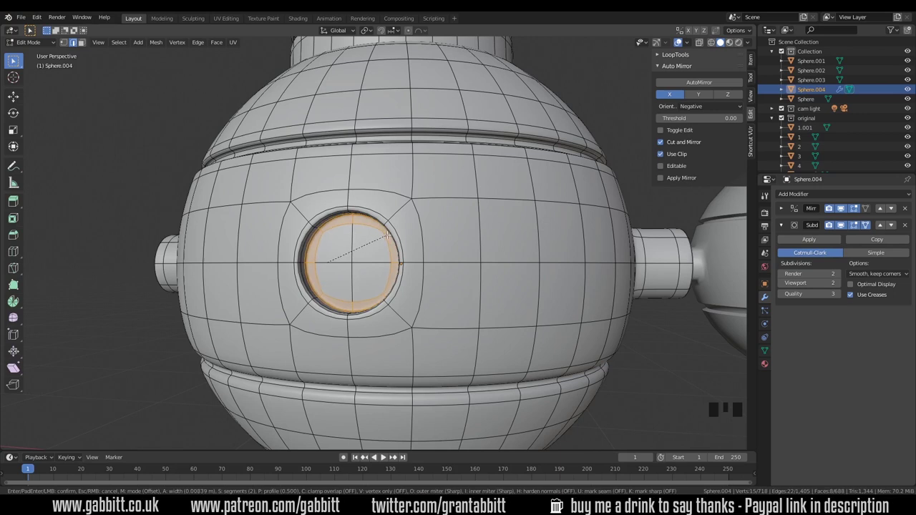